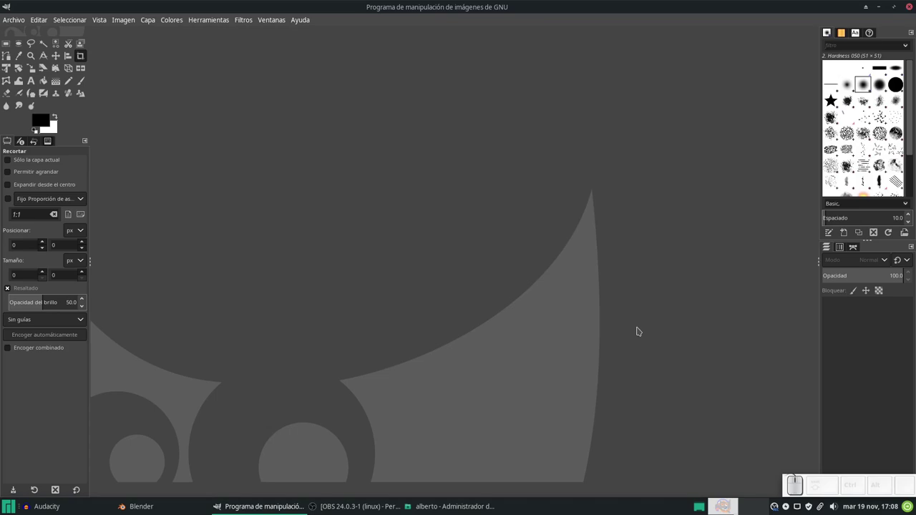
Step: Create a new blank white image 500 by 500 pixels via File > New
click(477, 268)
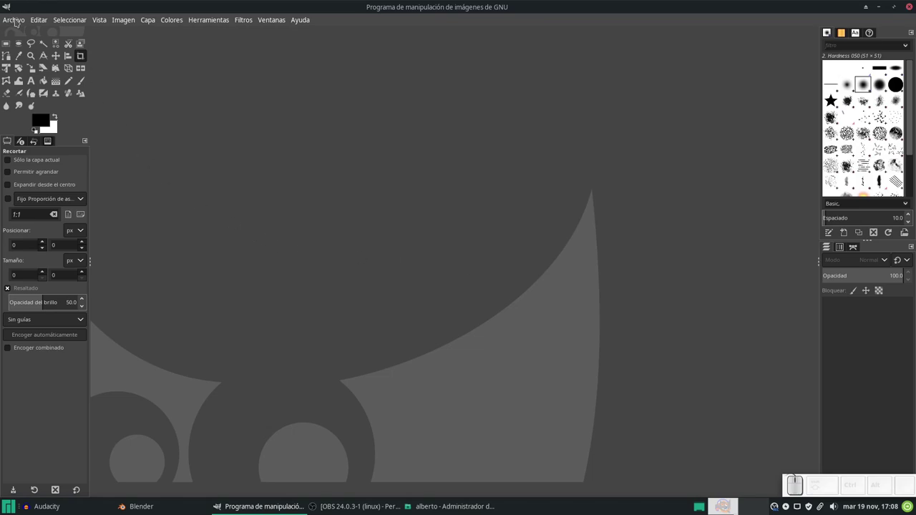
click(18, 23)
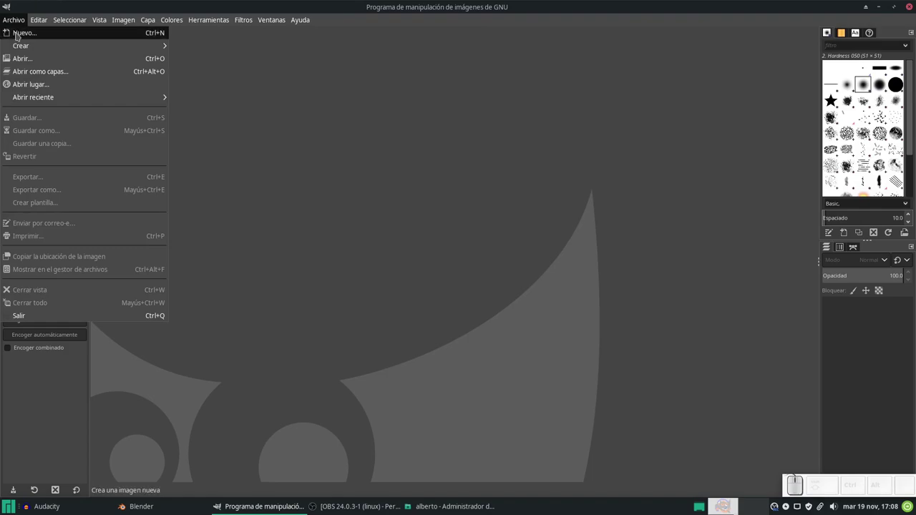
click(19, 34)
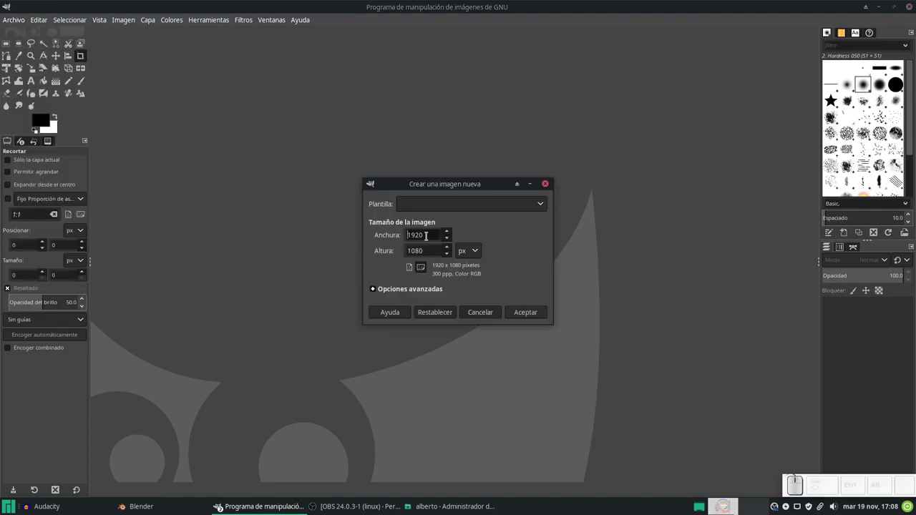
click(410, 267)
key(KP_5)
key(KP_0)
key(Tab)
key(KP_5)
key(KP_0)
key(KP_Enter)
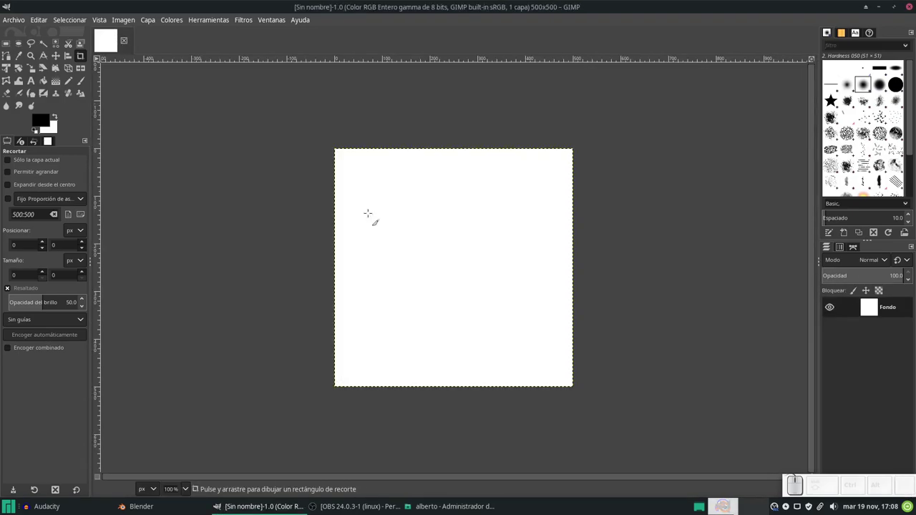
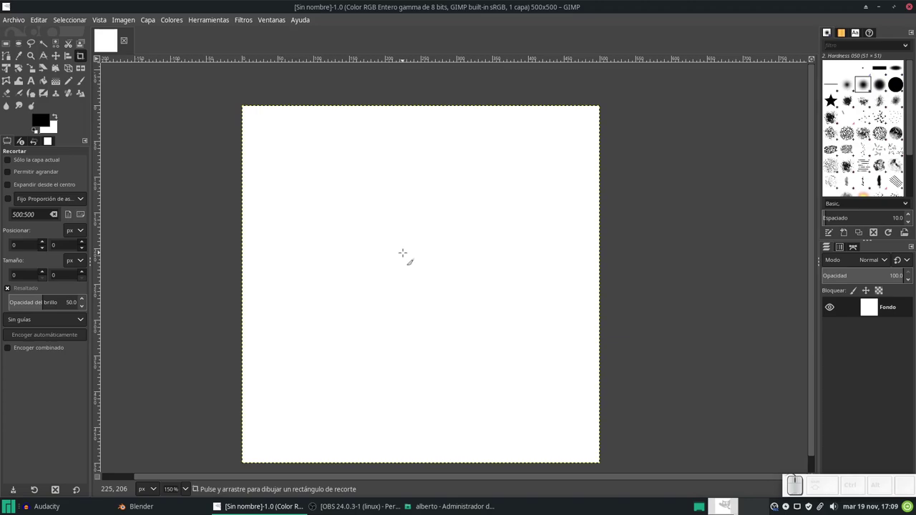
Step: Select the Cell 02 bubble texture brush in the Brushes dock
scroll(down, 3)
scroll(up, 3)
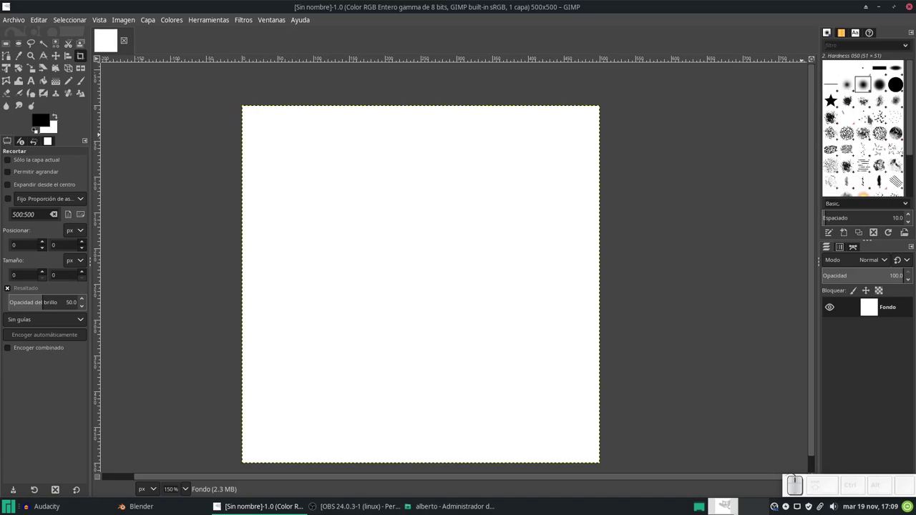
click(851, 139)
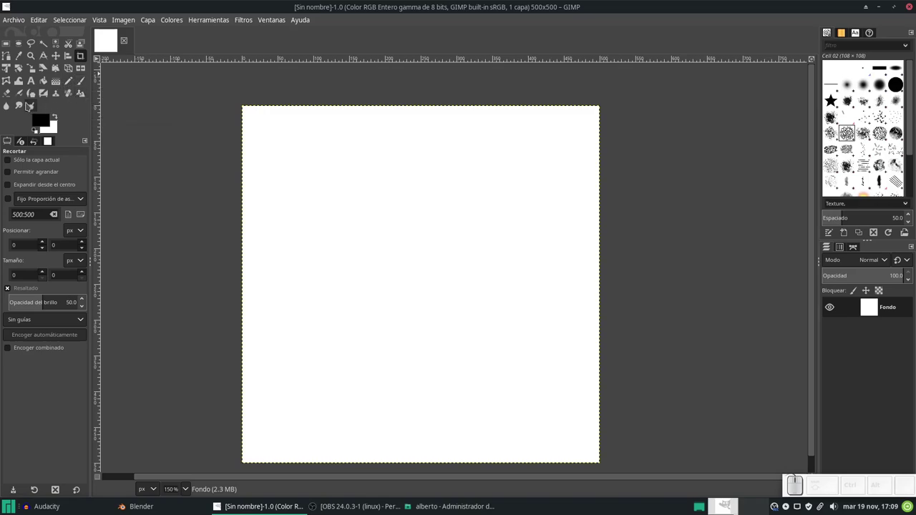
Step: With the Airbrush, dab Cell 02 bubble texture onto the canvas centre, undoing extra coats
click(24, 96)
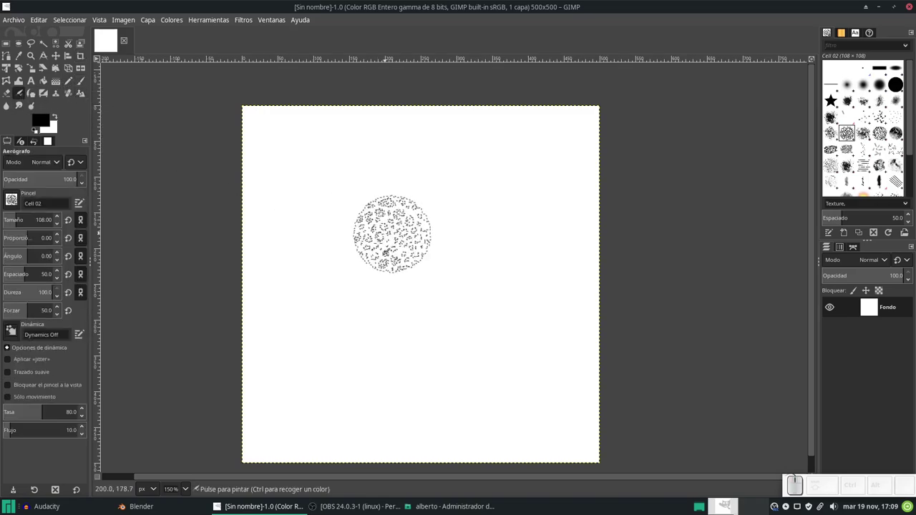
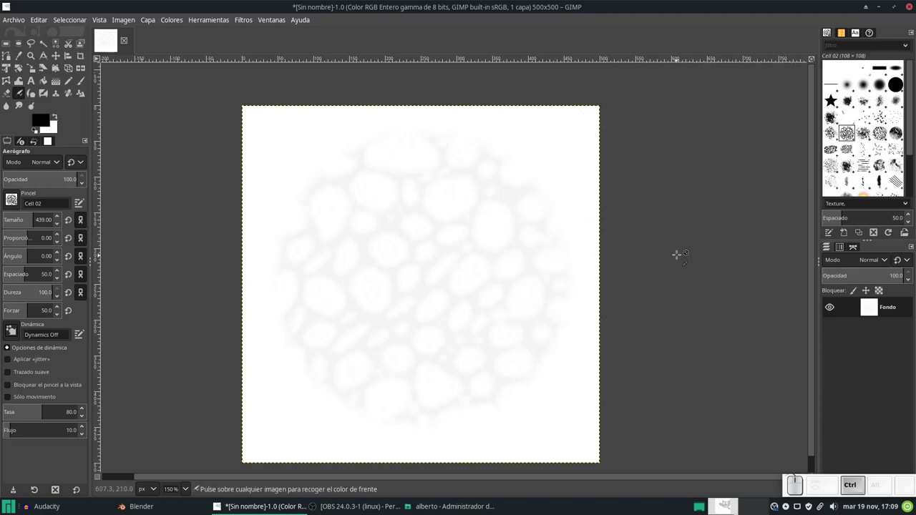
key(ctrl+z)
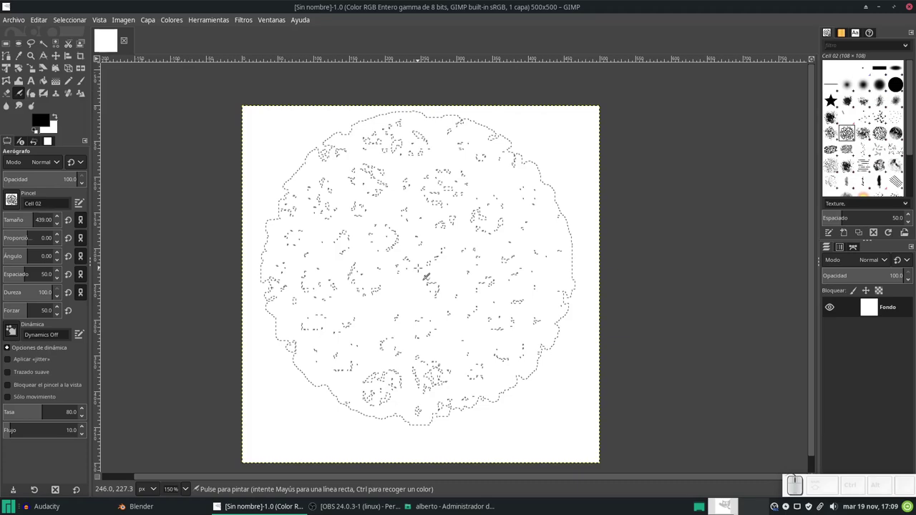
click(417, 263)
click(417, 263)
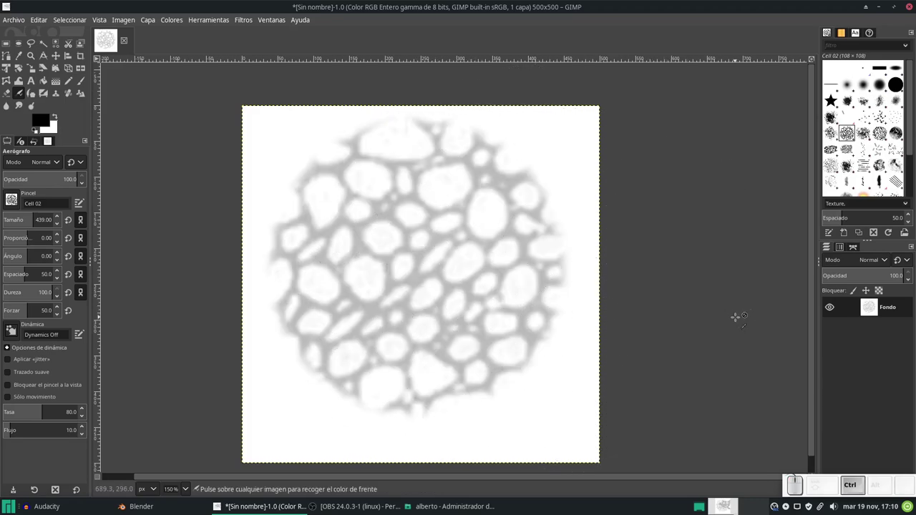
key(ctrl+z)
key(ctrl+z)
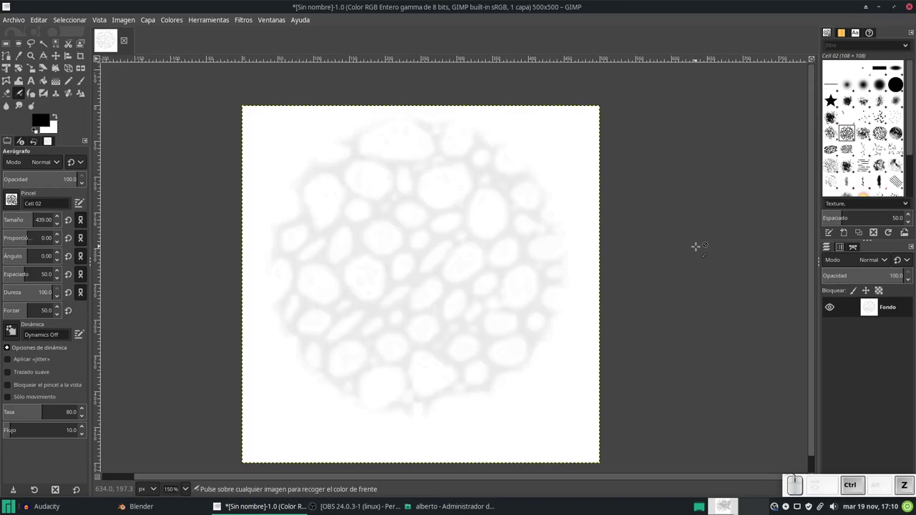
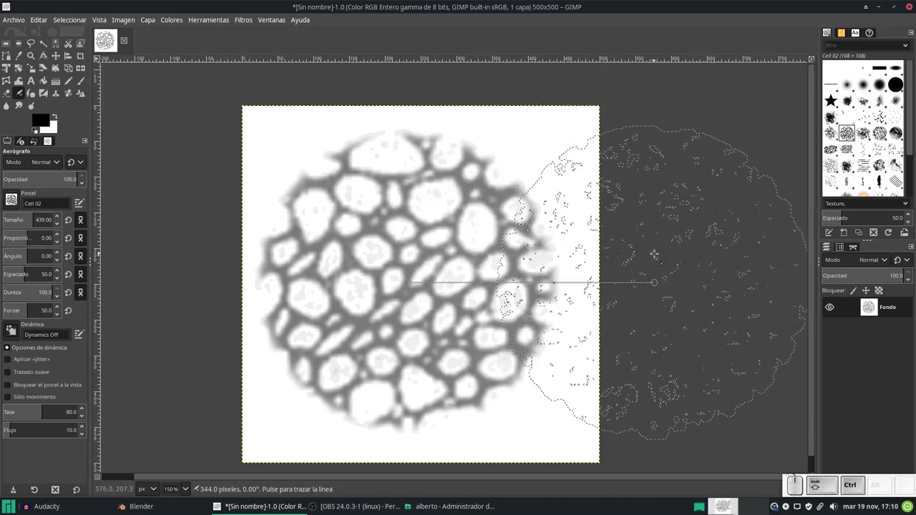
Step: Start Export As and browse to the Proyectos/Blender/Blender folder on the external drive
key(ctrl+shift+e)
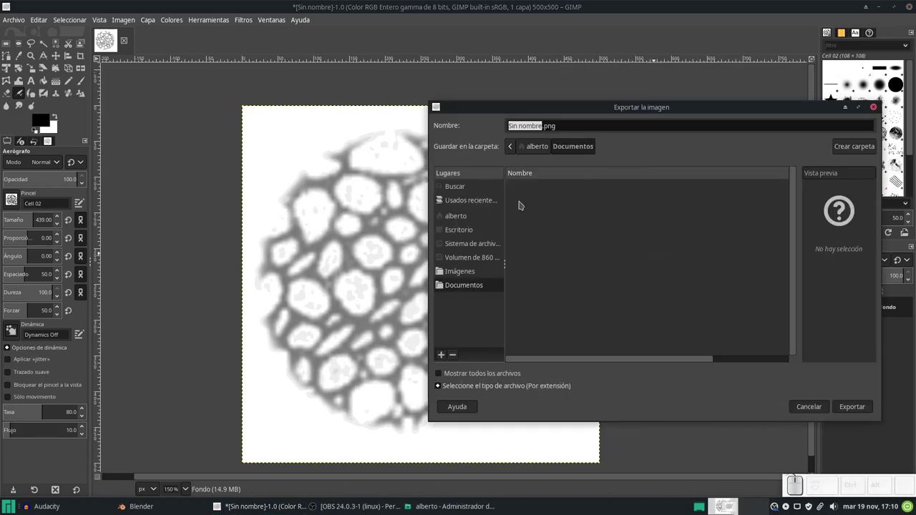
click(481, 262)
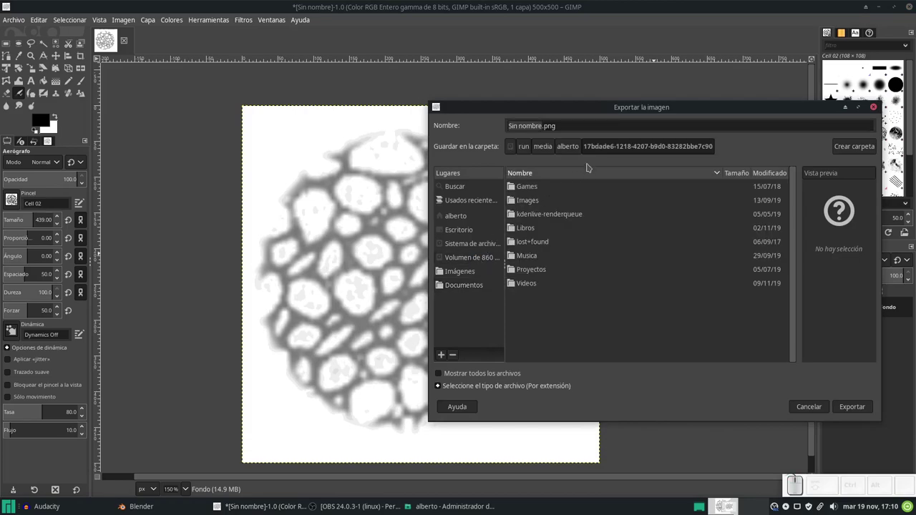
click(536, 271)
click(538, 190)
click(538, 190)
scroll(down, 3)
scroll(up, 3)
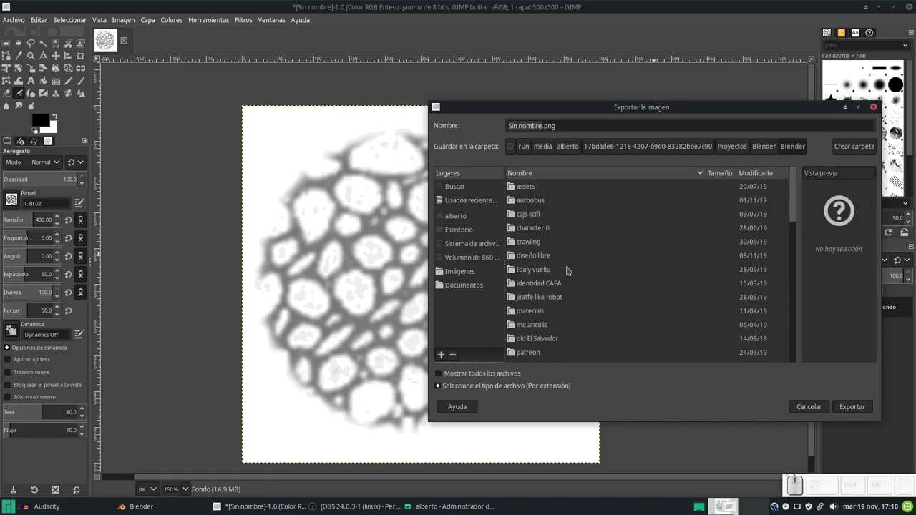
key(i)
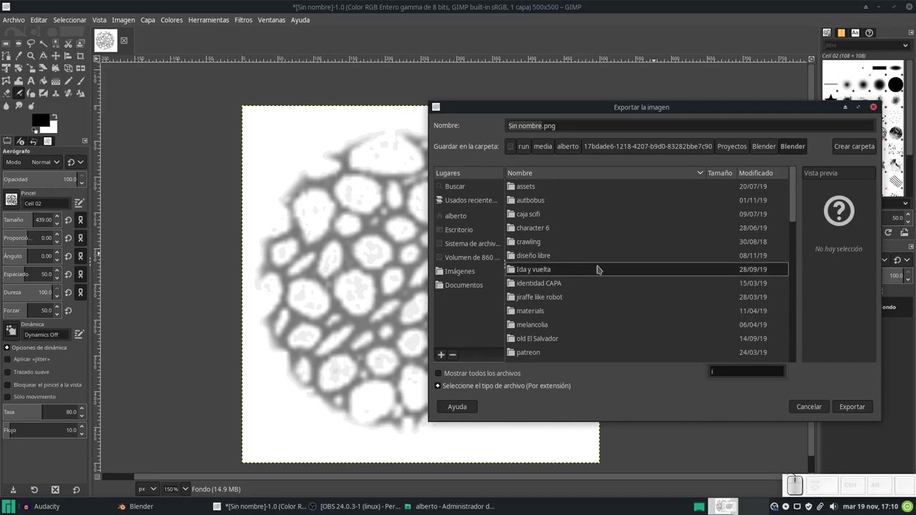
key(Escape)
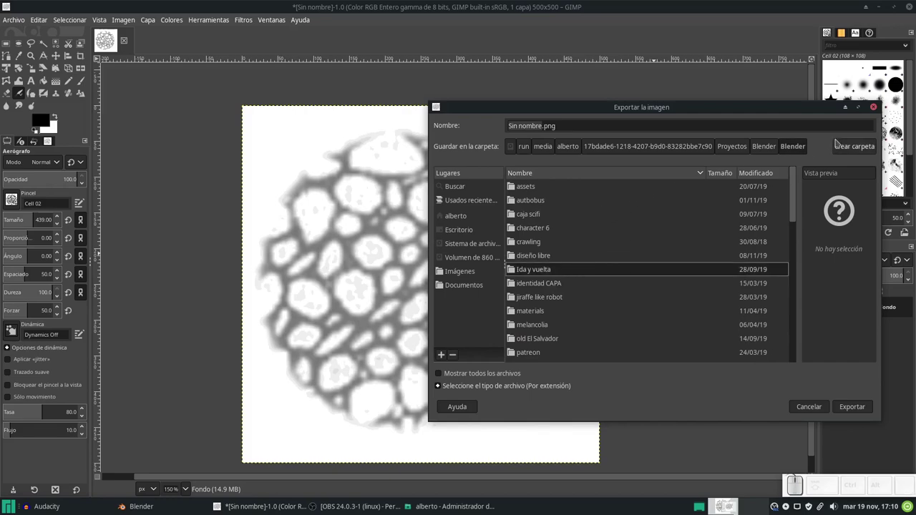
Step: Create a brochas folder there and export the image as burbujas.tif without compression
click(849, 150)
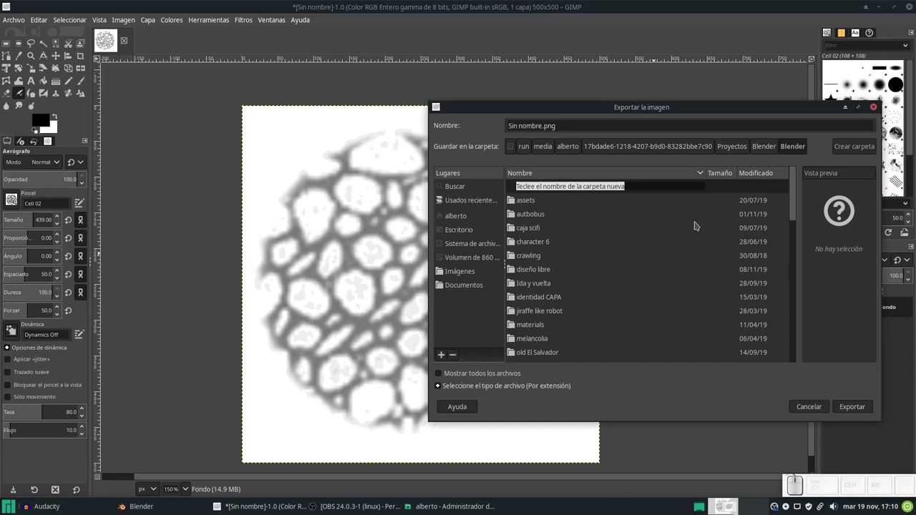
key(Return)
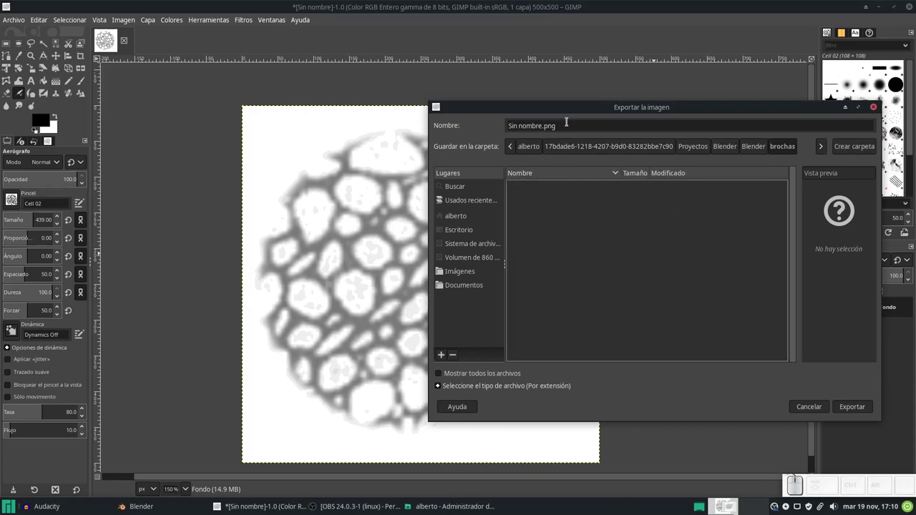
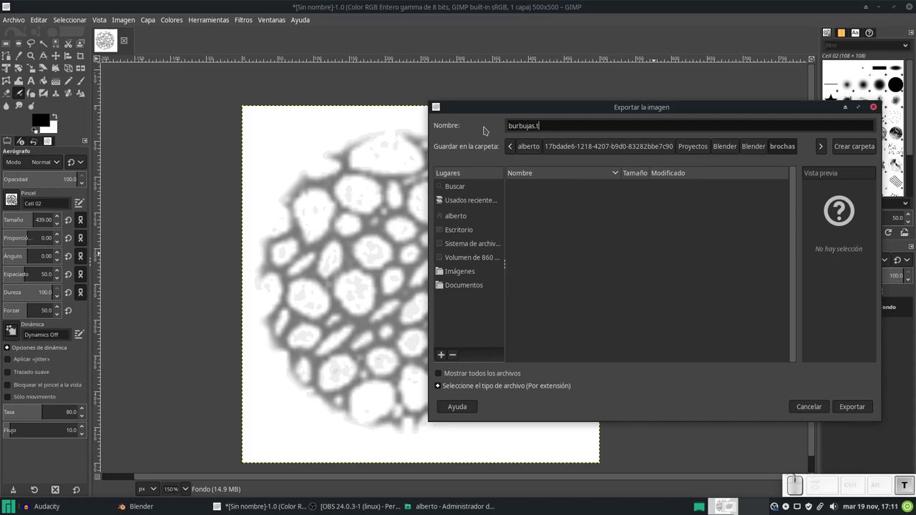
key(Return)
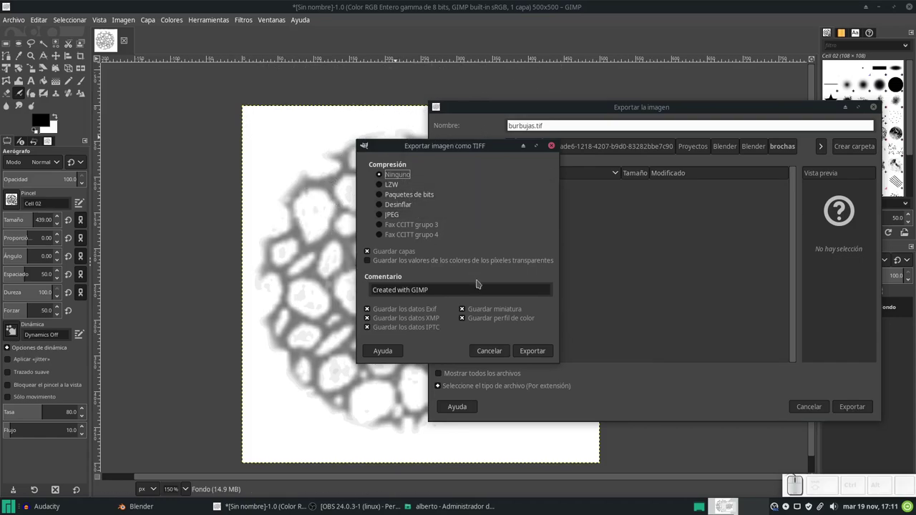
click(534, 355)
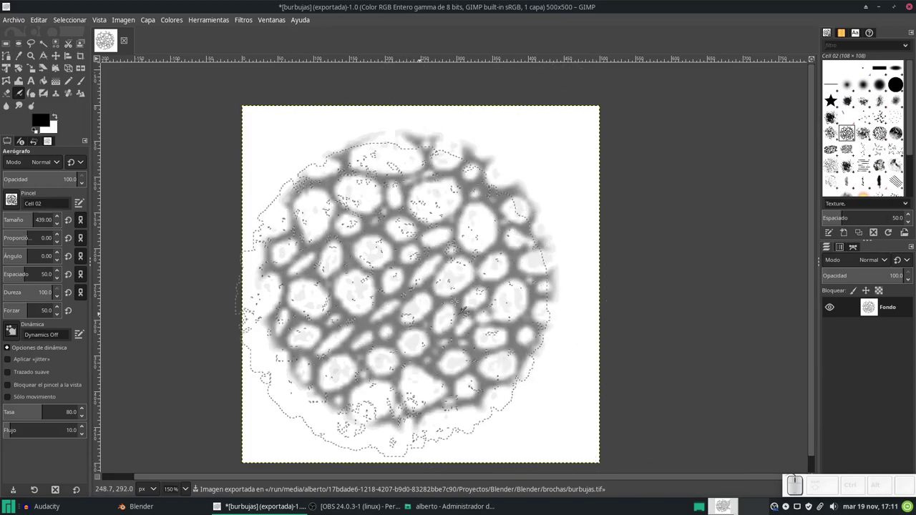
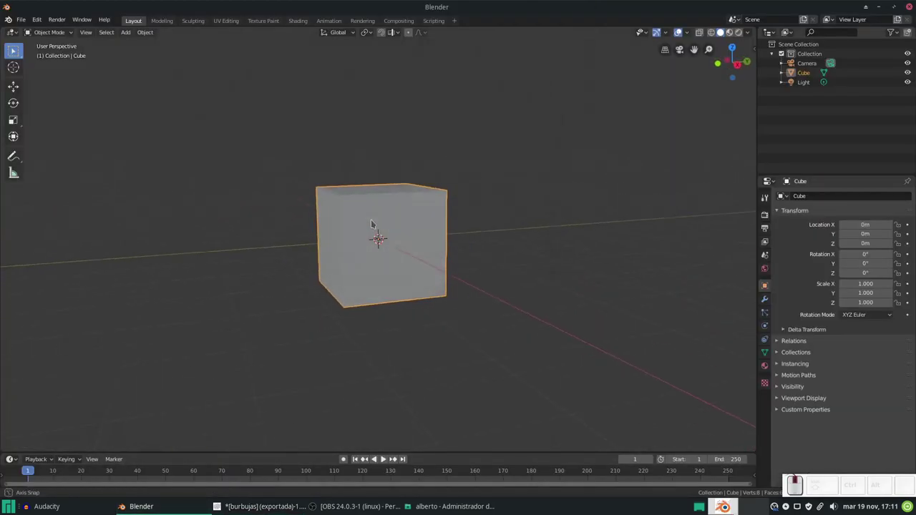
Step: Smooth the cube into a sphere with Ctrl+4 and add a Multiresolution modifier
scroll(up, 3)
click(341, 251)
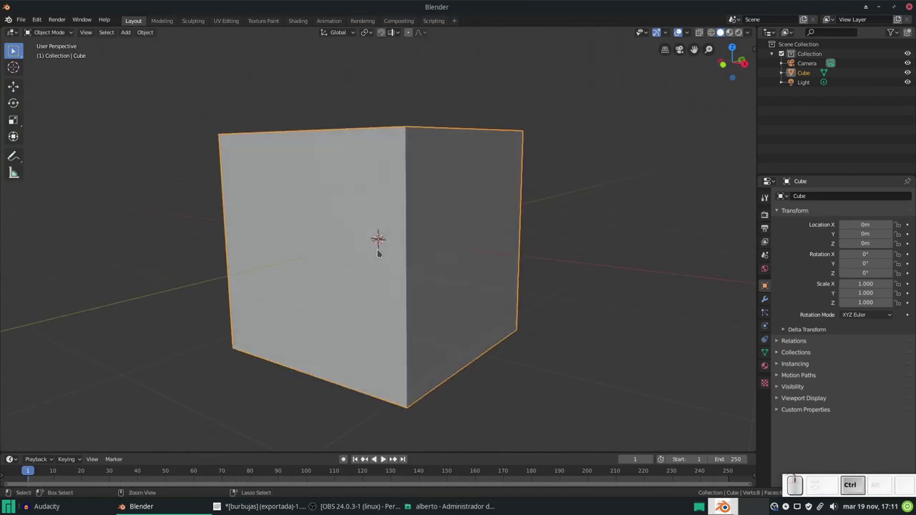
key(ctrl+4)
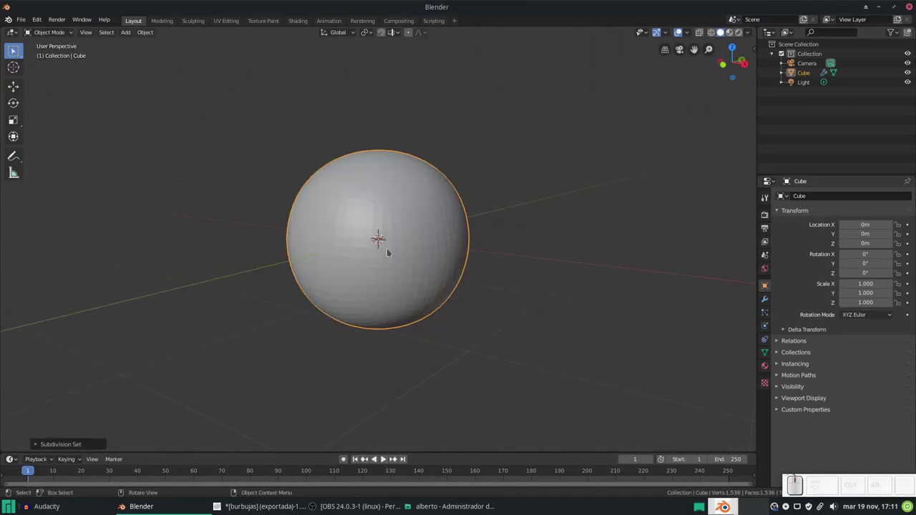
click(767, 302)
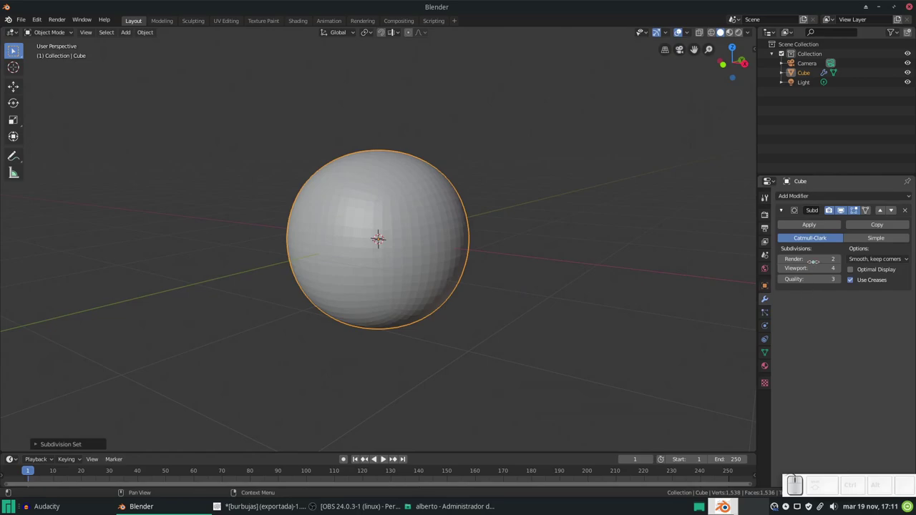
click(823, 226)
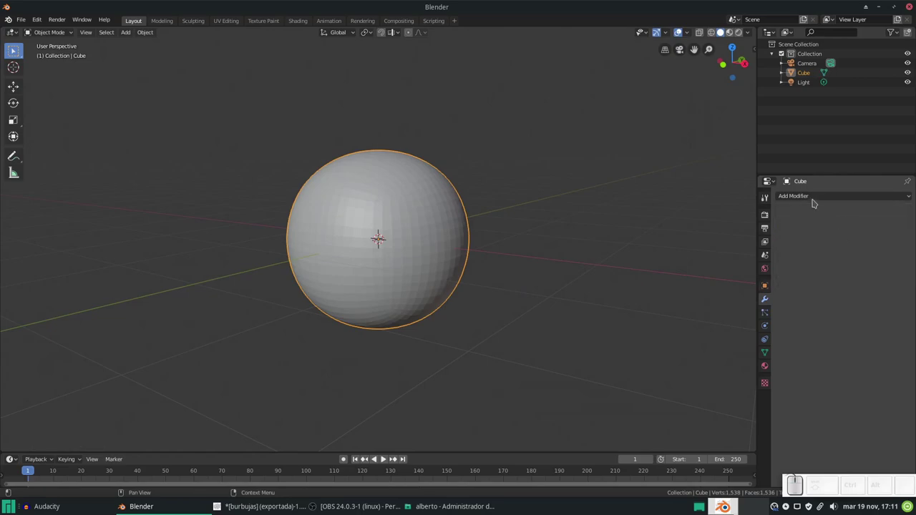
click(816, 200)
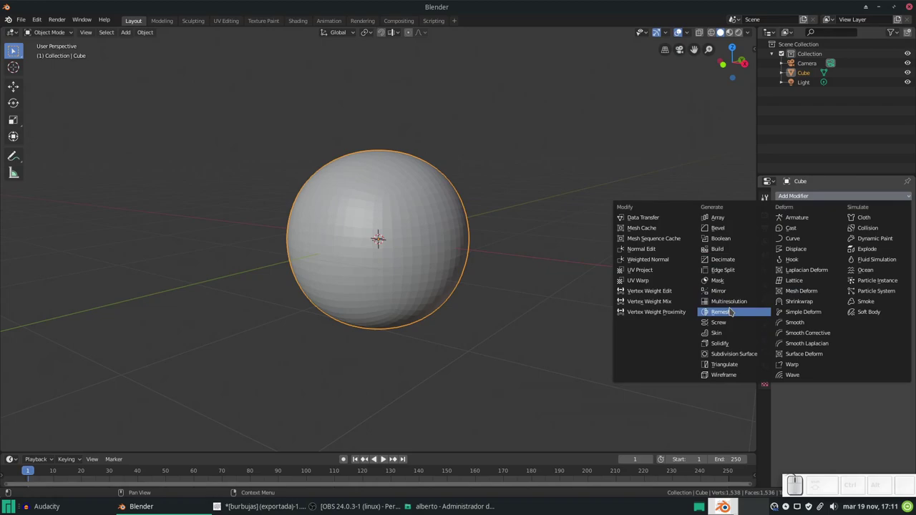
click(735, 305)
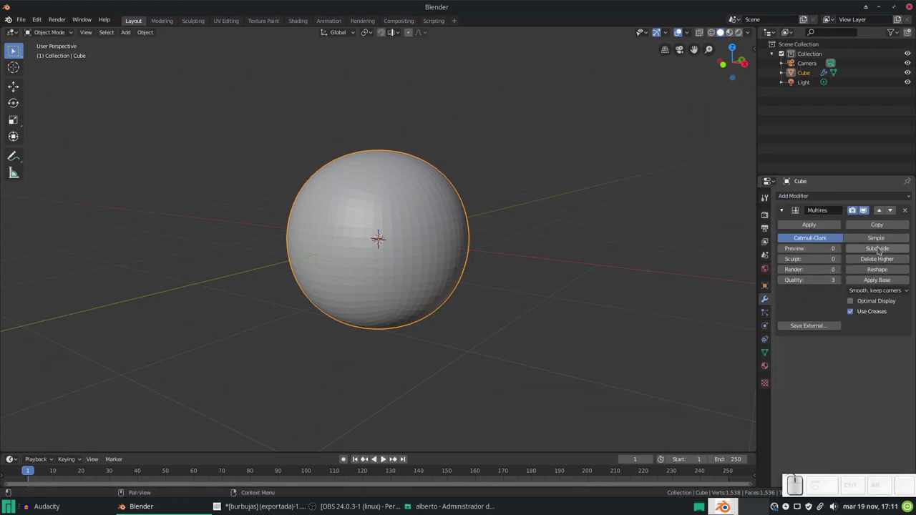
Step: Subdivide the Multires modifier to level 4 and switch to the Sculpting workspace
click(881, 253)
click(881, 253)
click(881, 253)
click(881, 254)
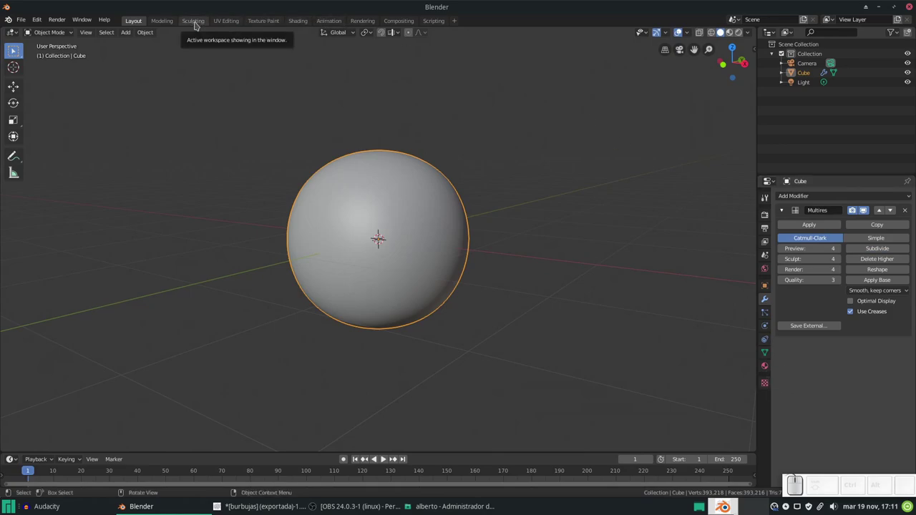
click(196, 24)
Step: Create a new texture for the Draw brush and browse for an image in its Texture properties
click(196, 27)
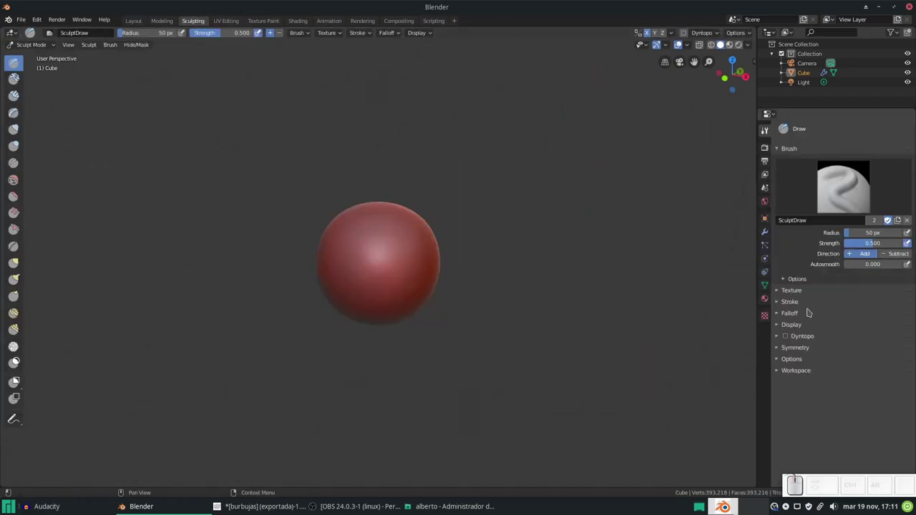
click(780, 293)
click(857, 368)
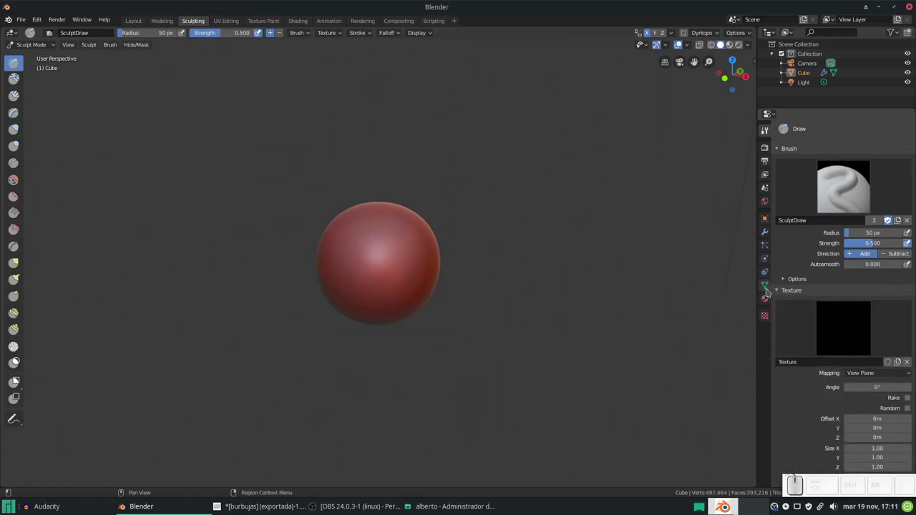
click(770, 316)
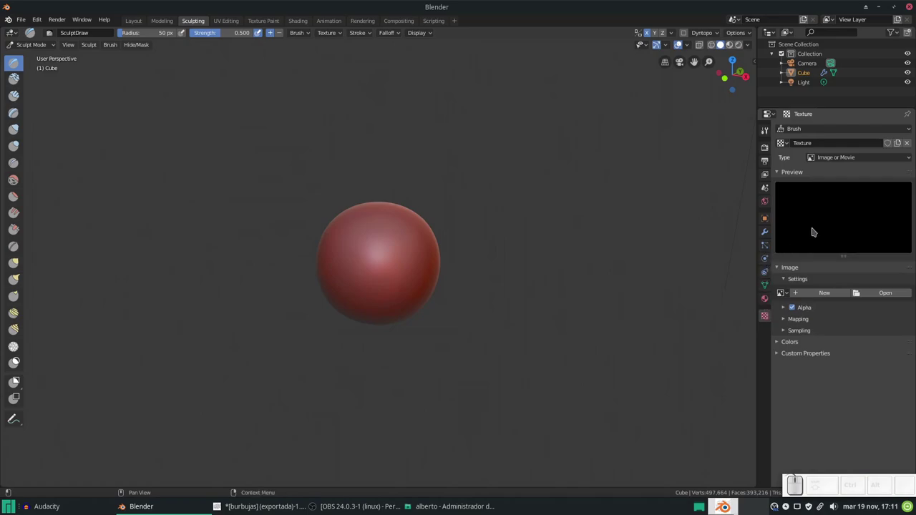
click(878, 291)
Step: Load burbujas.tif from the brochas folder as the brush texture and return to brush settings
click(31, 120)
click(29, 116)
click(149, 101)
click(155, 76)
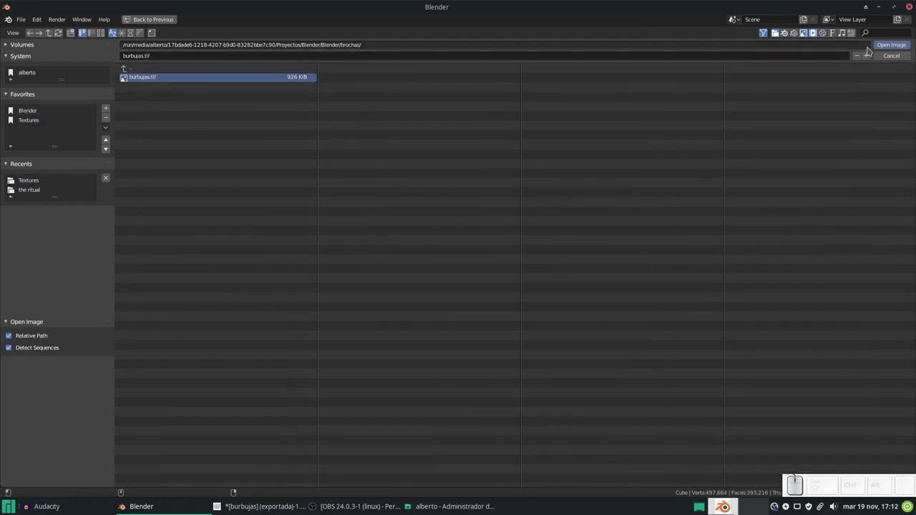
click(887, 47)
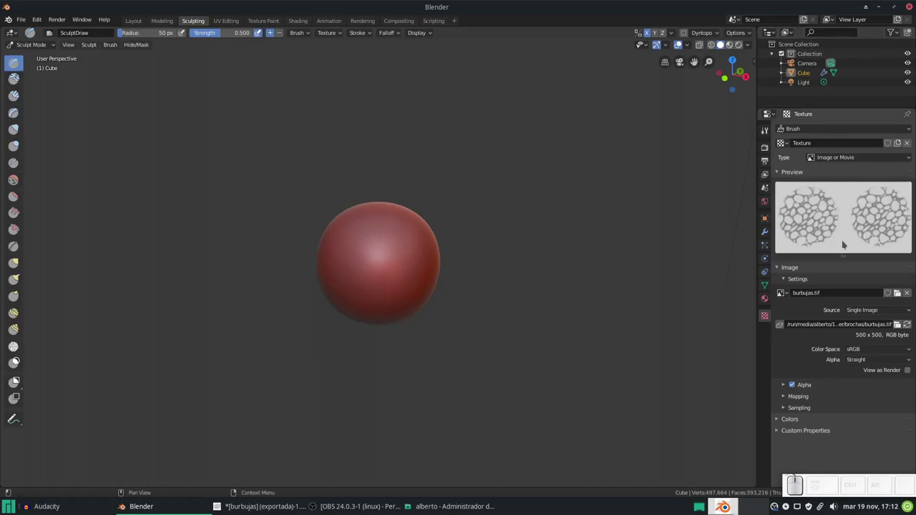
click(771, 149)
click(769, 134)
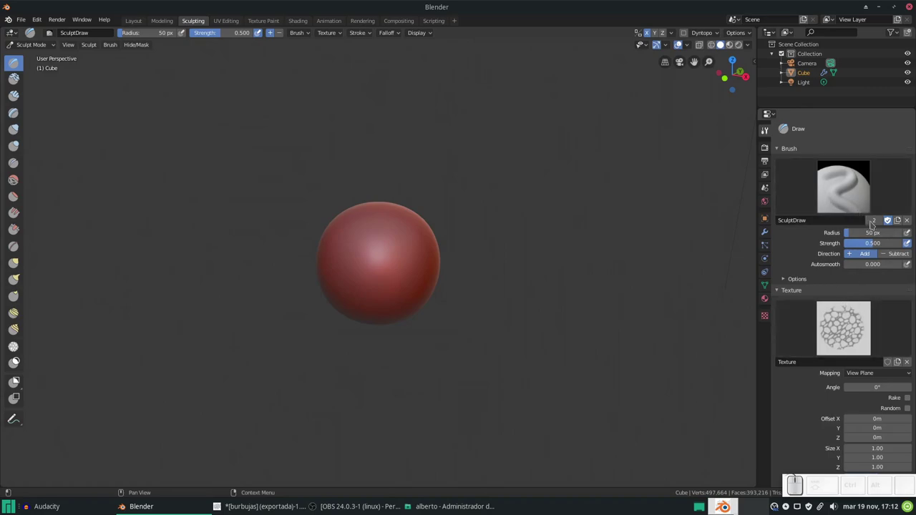
Step: Duplicate the Draw brush and enlarge its radius to 285 px, undoing trial strokes
click(877, 220)
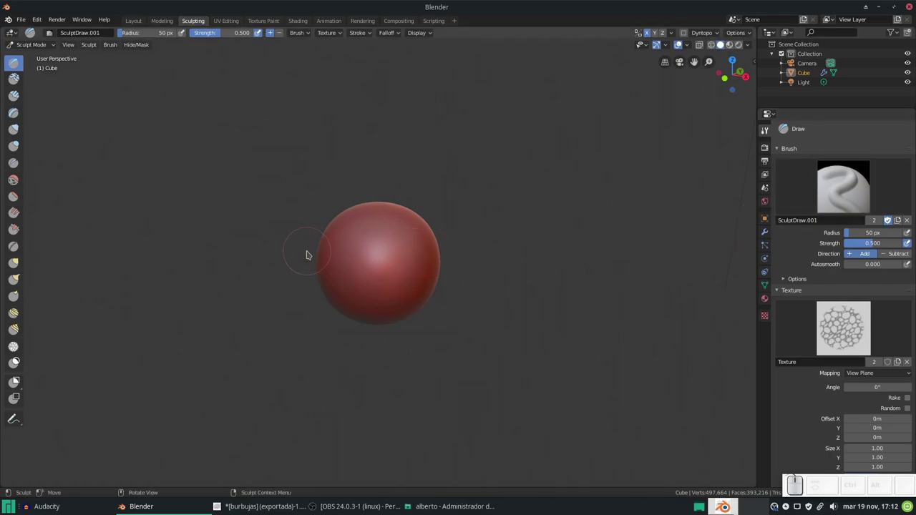
scroll(up, 3)
scroll(down, 3)
scroll(up, 3)
click(384, 269)
key(ctrl+z)
scroll(up, 3)
click(370, 264)
key(ctrl+z)
key(f)
click(480, 333)
click(390, 267)
key(ctrl+z)
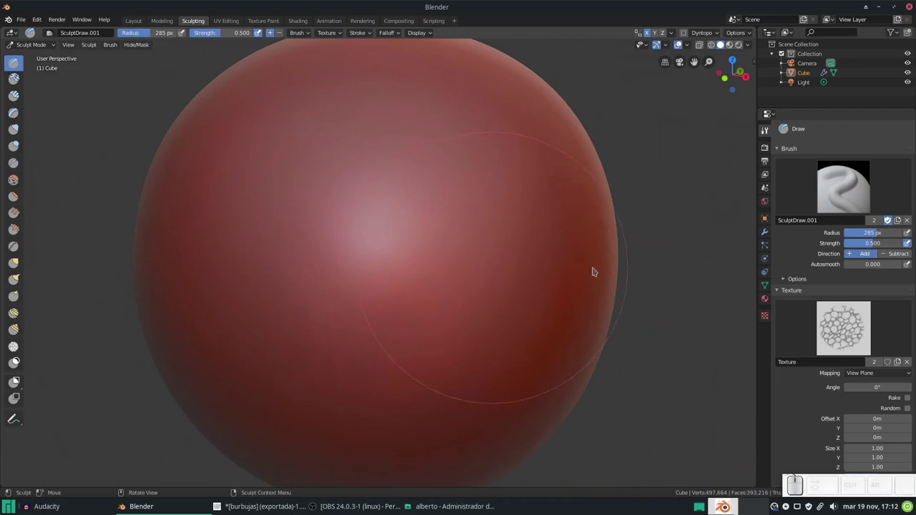
Step: Expand the Falloff panel and stamp bubble patches on the sphere, one with Constant hard-edged falloff
scroll(down, 3)
click(801, 413)
scroll(down, 3)
click(794, 345)
click(796, 423)
scroll(down, 3)
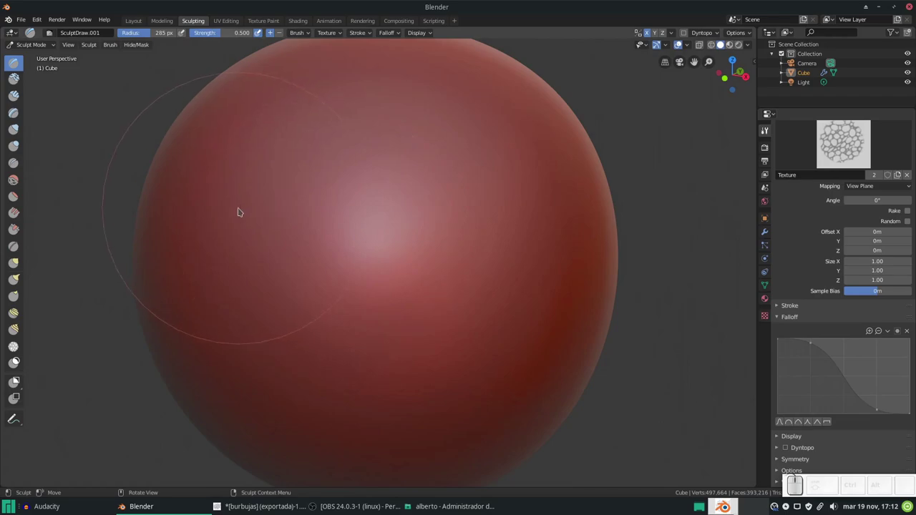
drag(259, 226, 352, 246)
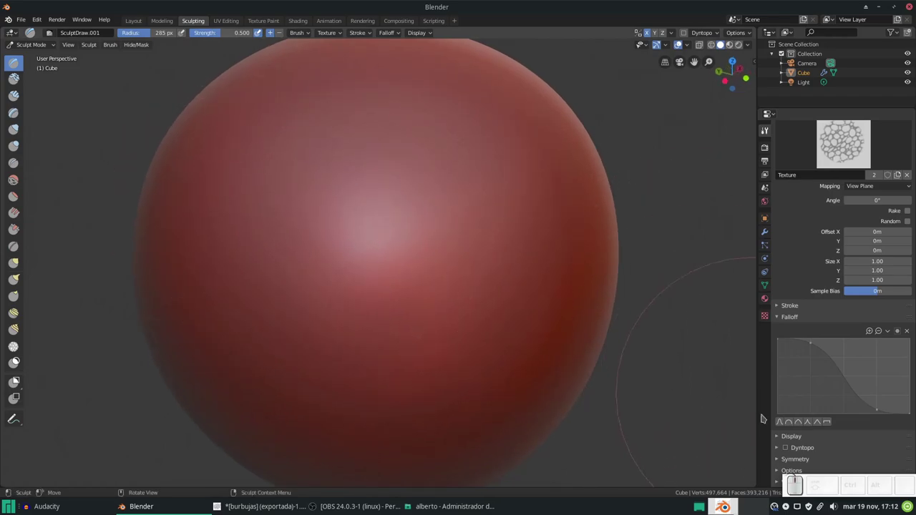
click(444, 151)
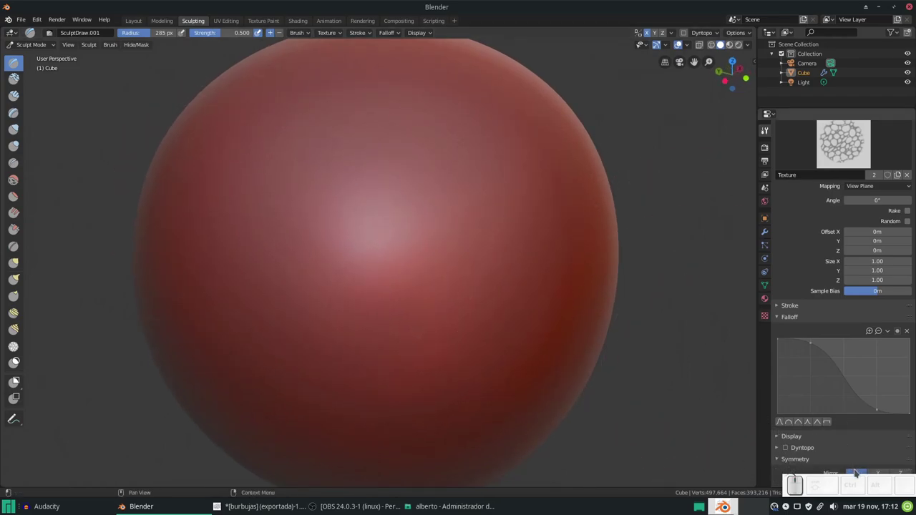
click(444, 151)
click(503, 156)
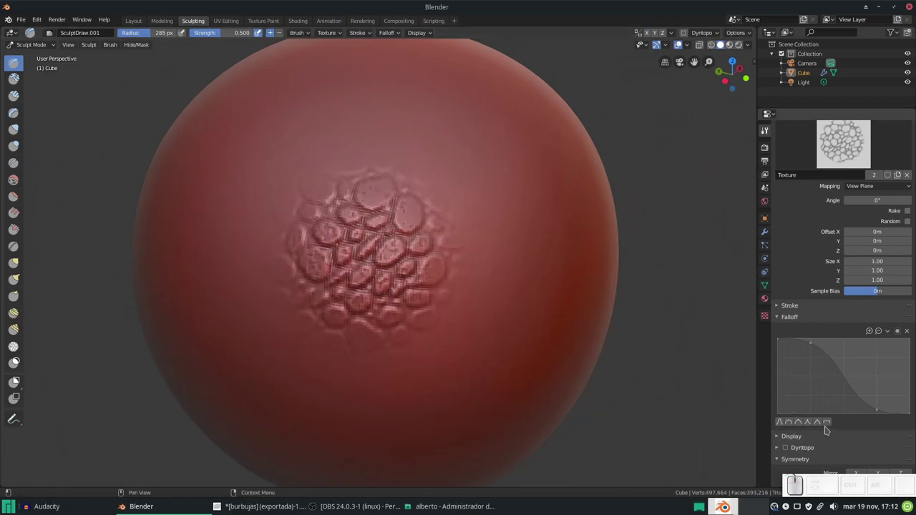
click(501, 134)
middle_click(502, 134)
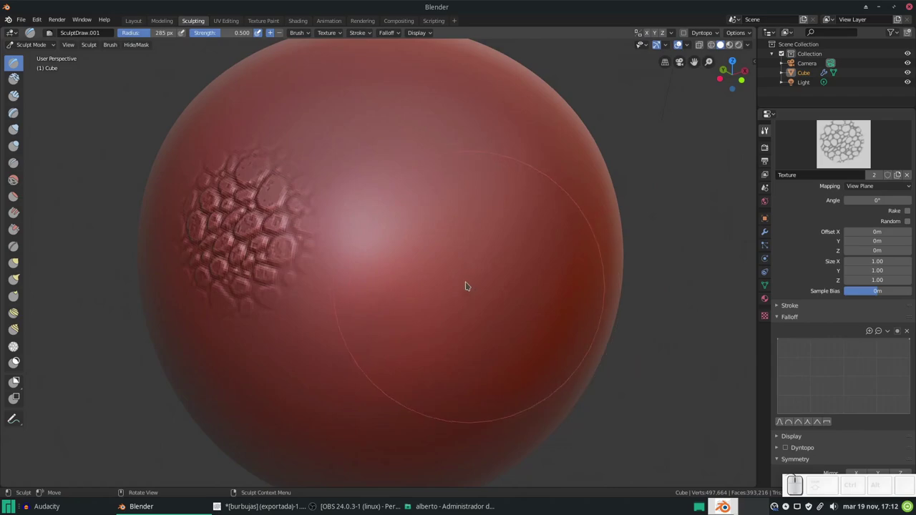
click(439, 189)
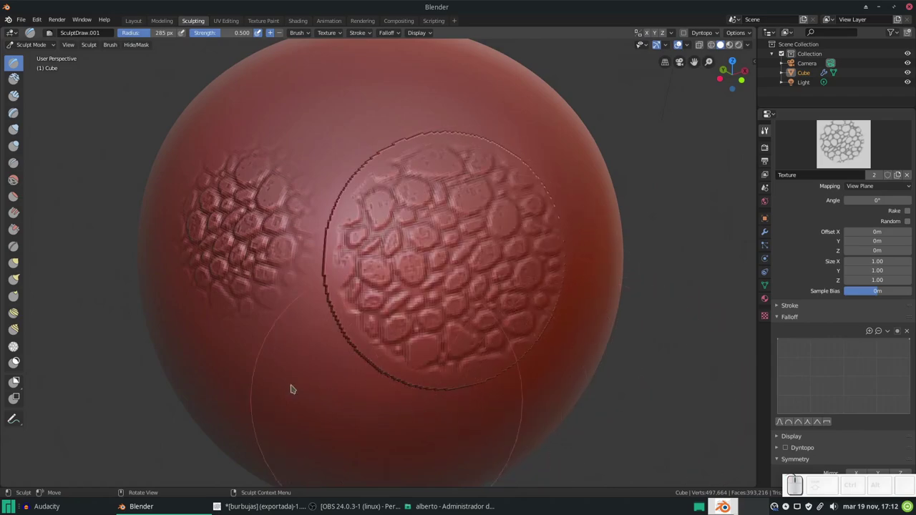
Step: Rotate the sphere and stamp more bubble patches with different and rounded falloff presets
middle_click(442, 156)
scroll(down, 3)
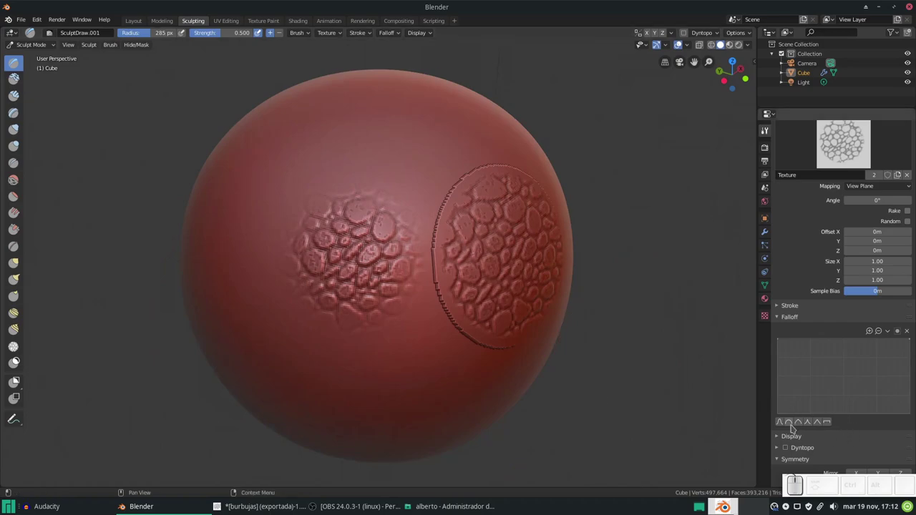
click(489, 183)
middle_click(355, 320)
click(298, 276)
middle_click(311, 281)
middle_click(500, 320)
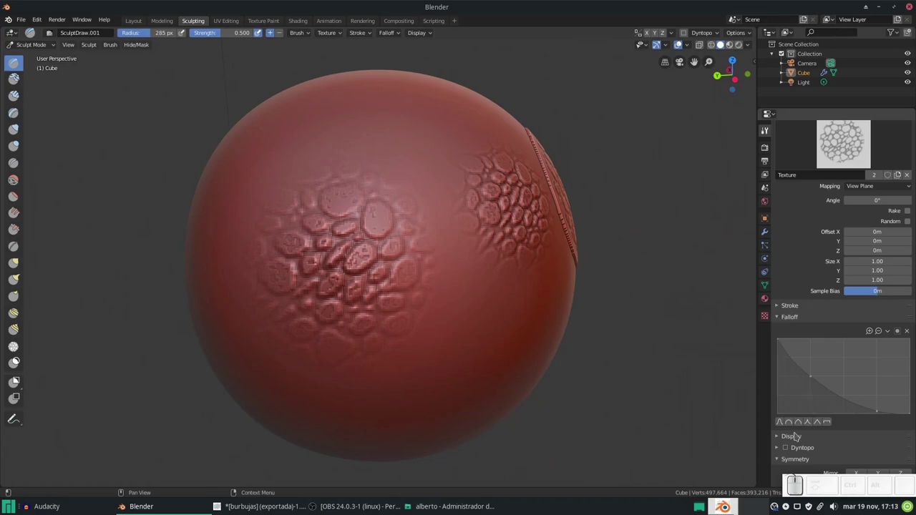
click(792, 423)
middle_click(565, 354)
click(372, 287)
middle_click(608, 339)
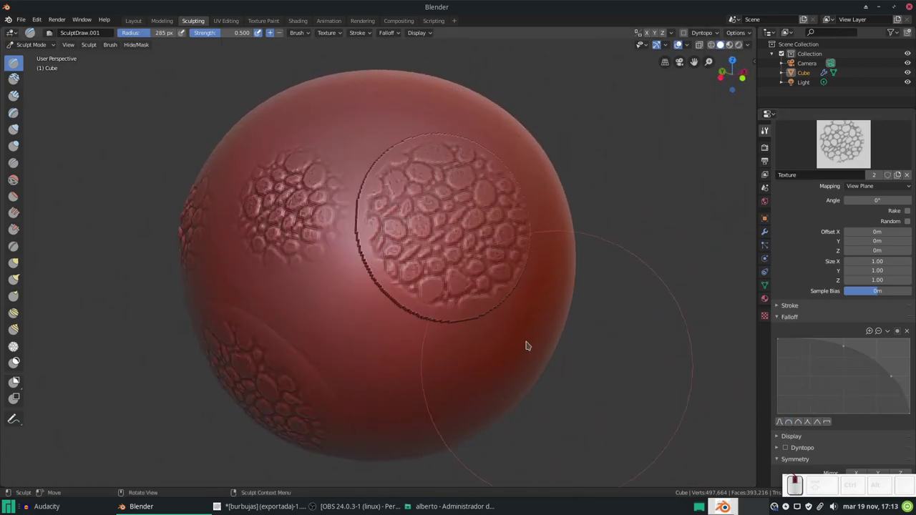
middle_click(452, 301)
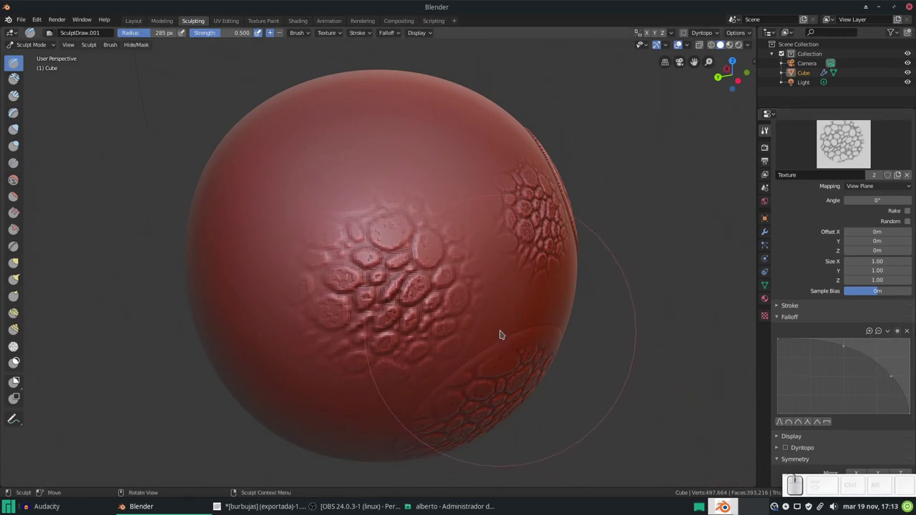
middle_click(450, 296)
middle_click(480, 281)
click(445, 339)
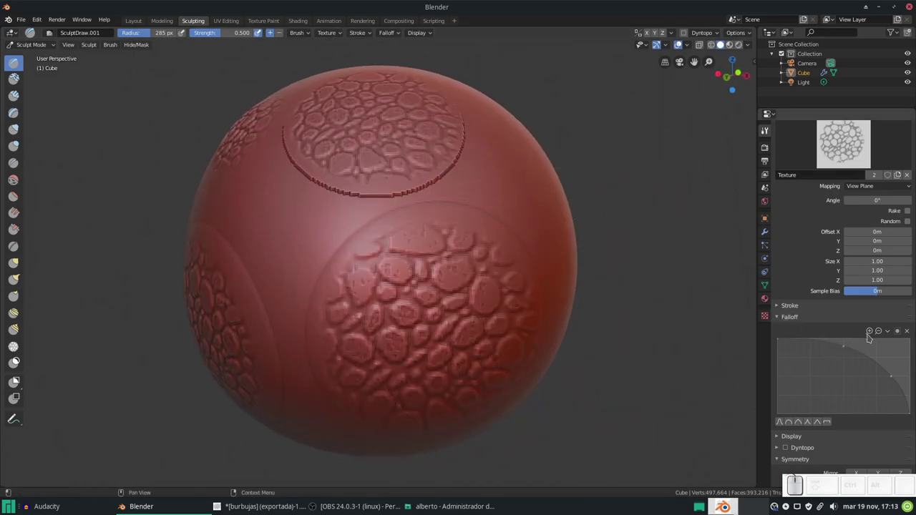
Step: Change options beside the brush falloff curve
click(890, 332)
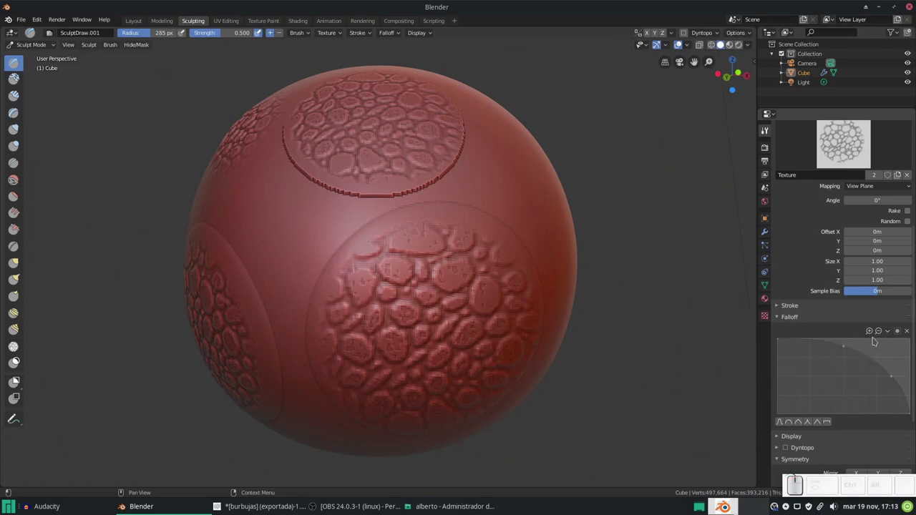
click(890, 333)
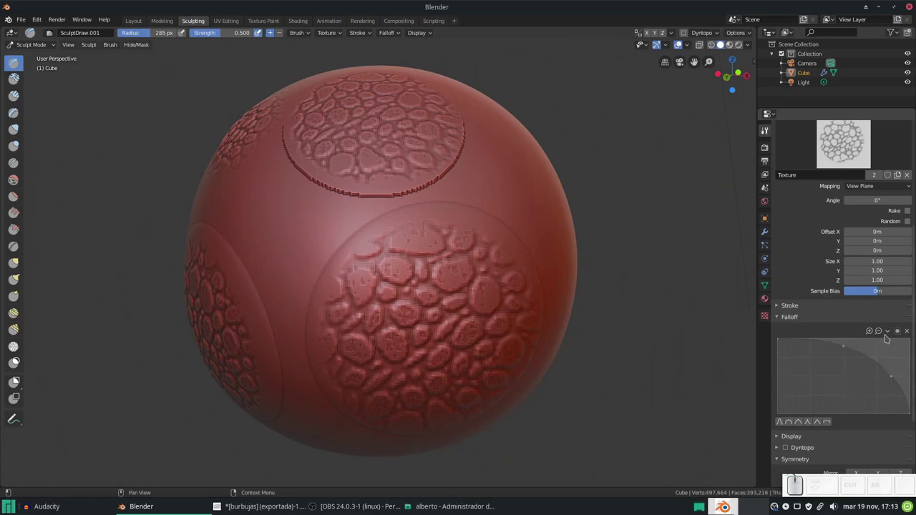
click(890, 333)
click(875, 345)
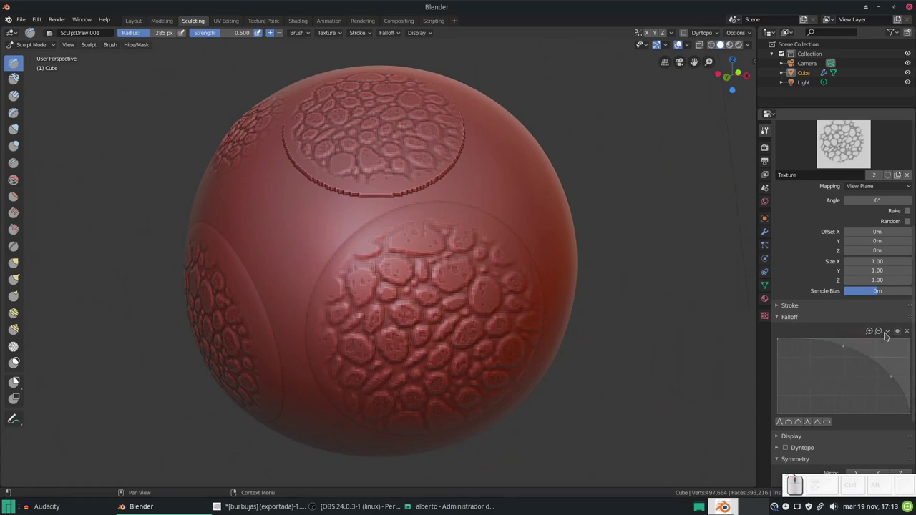
Step: Set the falloff curve handles to auto clamped and drag its points into a decreasing shape
click(892, 333)
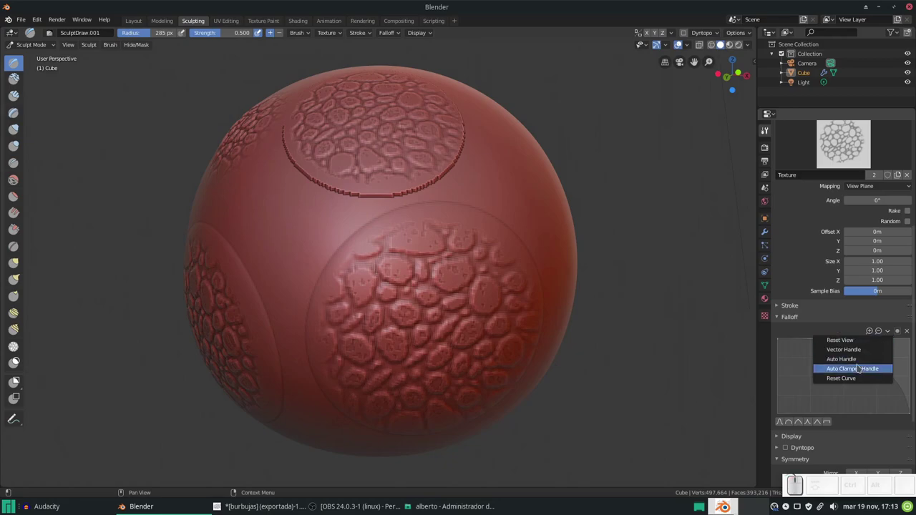
click(853, 378)
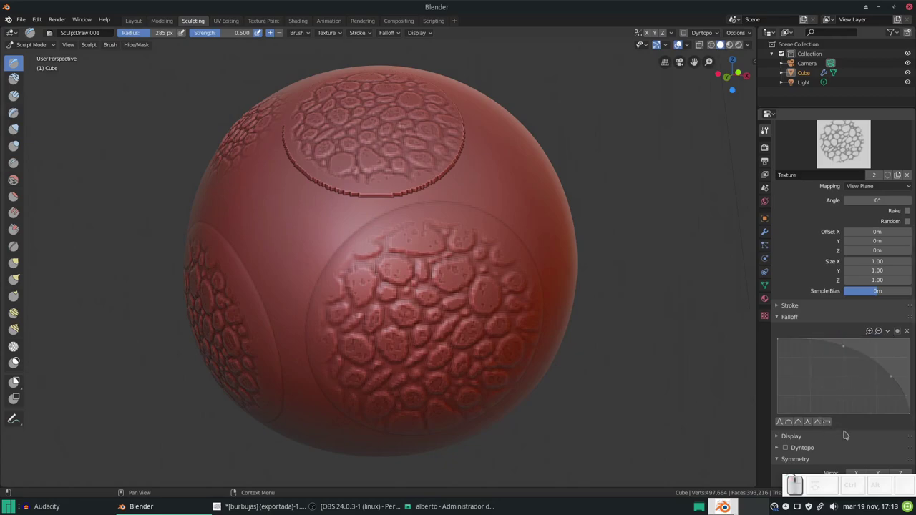
click(911, 331)
click(909, 335)
click(910, 333)
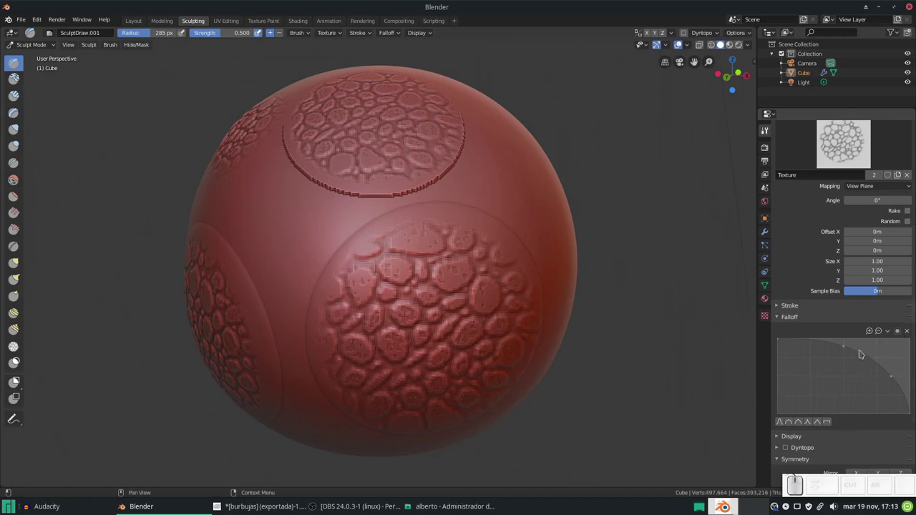
drag(882, 343, 870, 383)
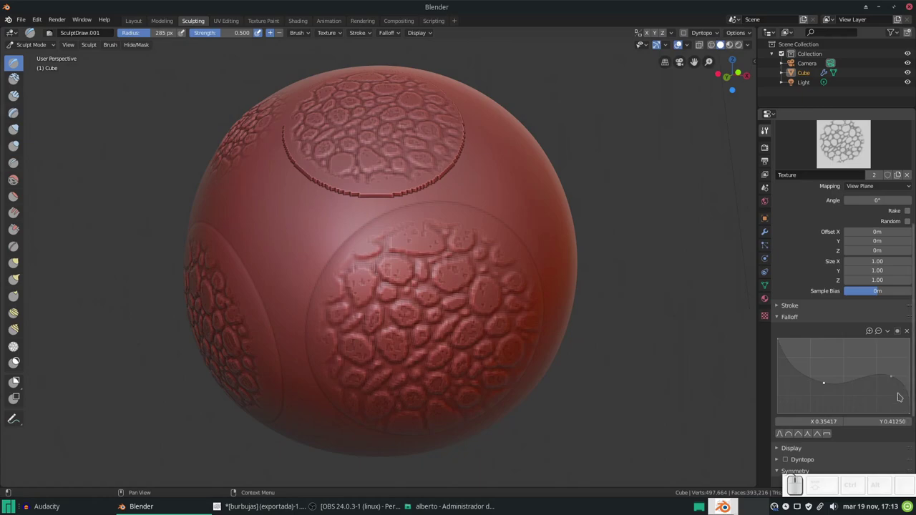
drag(895, 380, 616, 321)
drag(599, 315, 436, 265)
Step: Adjust a curve point, then try falloff presets and apply the Smooth one
click(436, 265)
click(561, 295)
drag(511, 309, 811, 435)
click(811, 435)
click(463, 233)
click(544, 271)
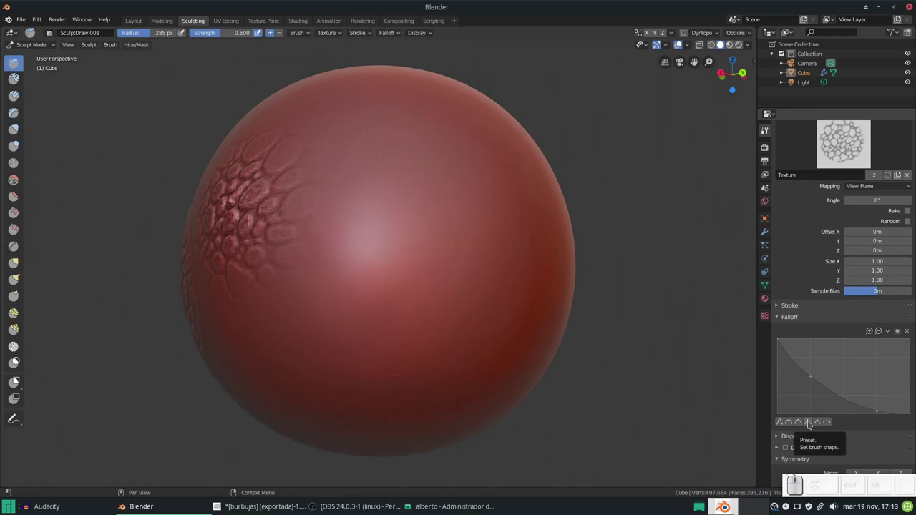
click(135, 29)
Step: Switch to the Layout workspace and turn on proportional editing for objects with Smooth falloff
click(135, 23)
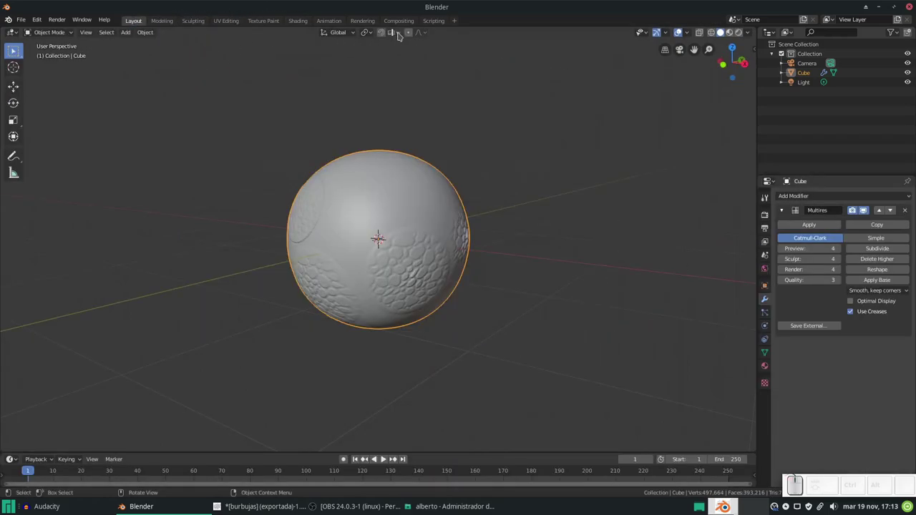
click(410, 36)
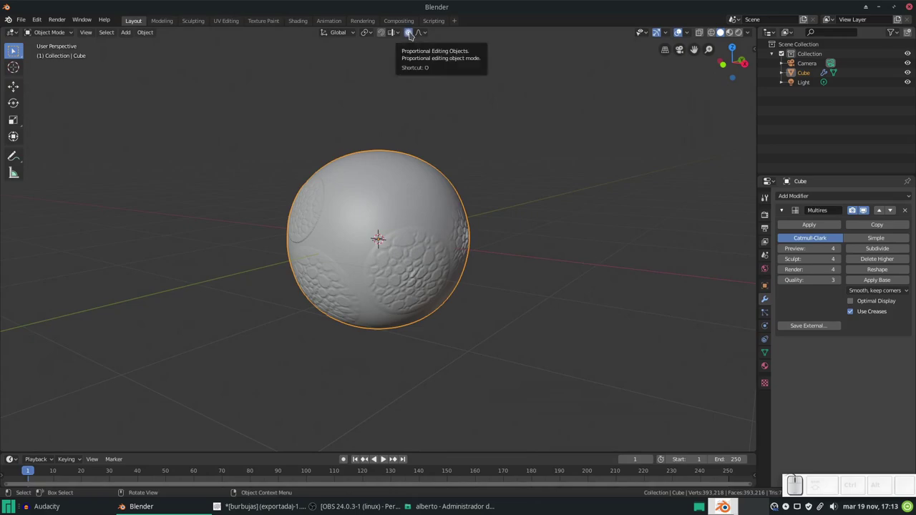
click(429, 38)
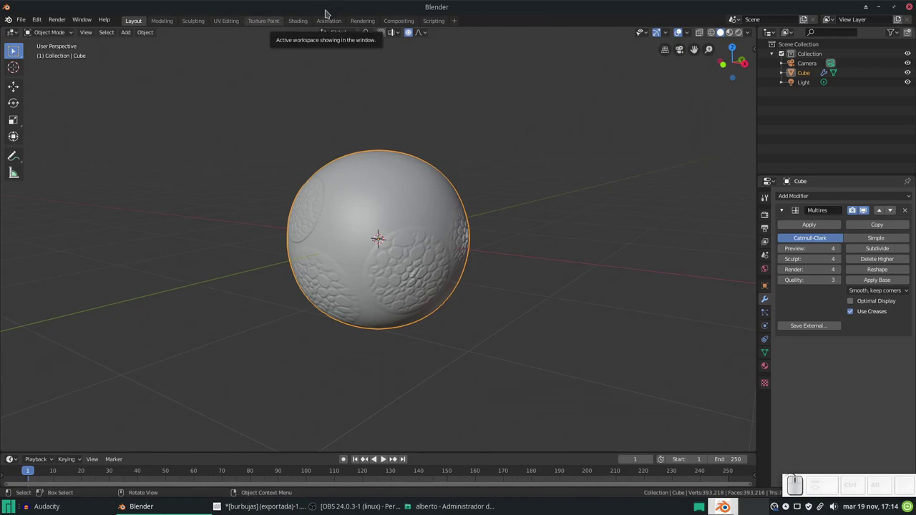
Step: Stamp a few bubble-textured patches onto the red sphere with the Draw brush
click(201, 21)
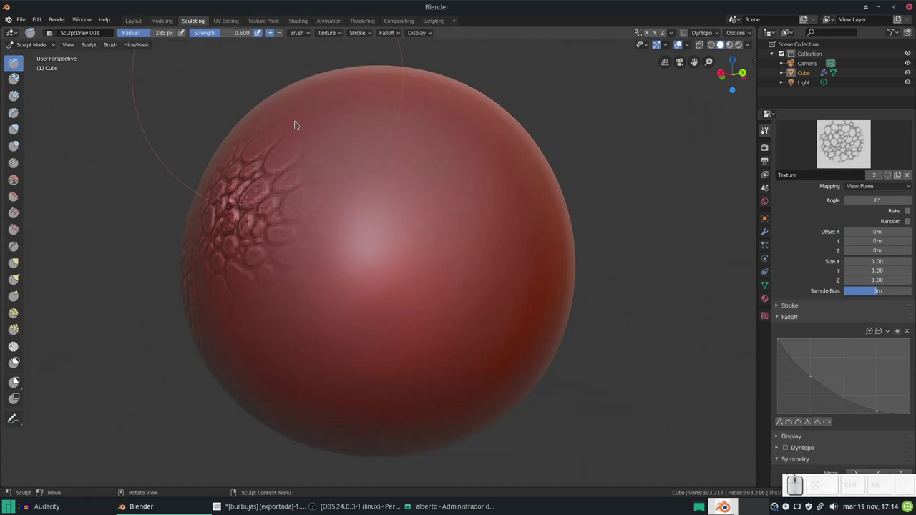
key(ctrl+z)
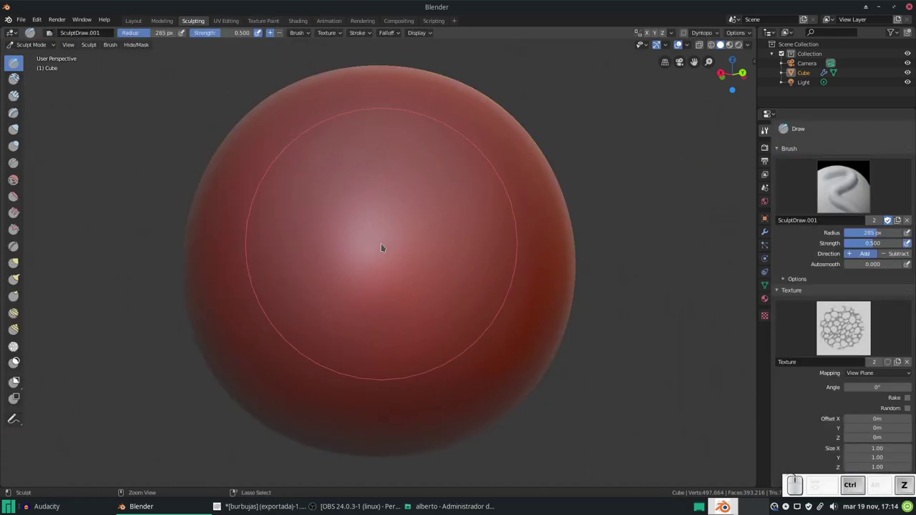
drag(325, 260, 467, 281)
click(378, 254)
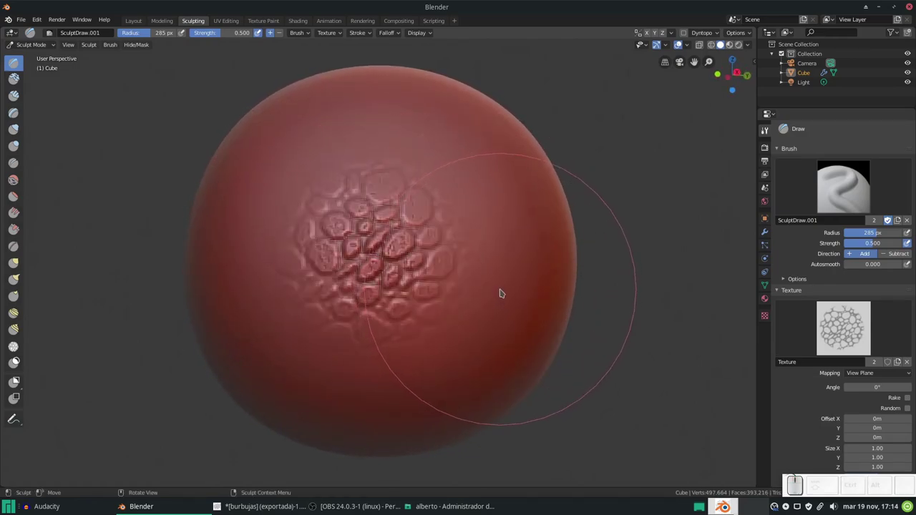
scroll(down, 3)
click(496, 291)
click(438, 263)
click(385, 286)
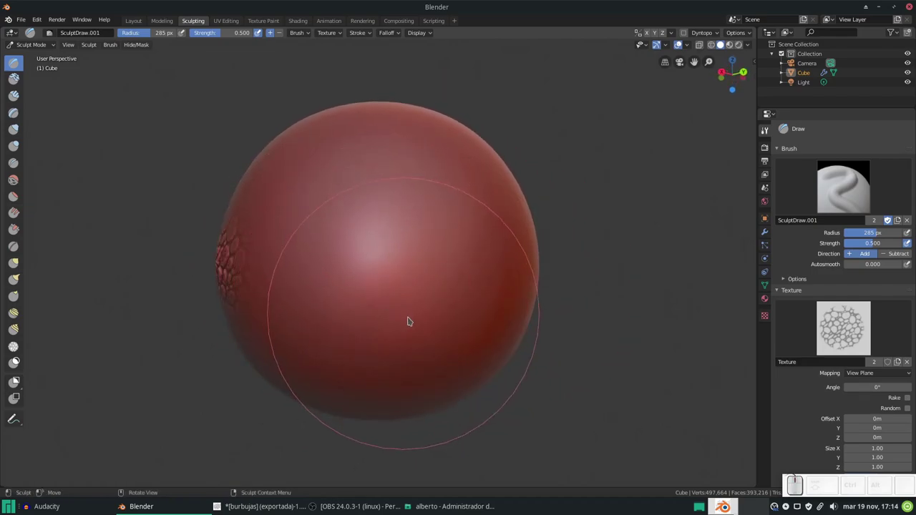
Step: Undo the strokes and set the sculpt brush to a large radius
key(f)
click(321, 337)
middle_click(405, 280)
scroll(up, 3)
drag(358, 185, 450, 195)
key(ctrl+z)
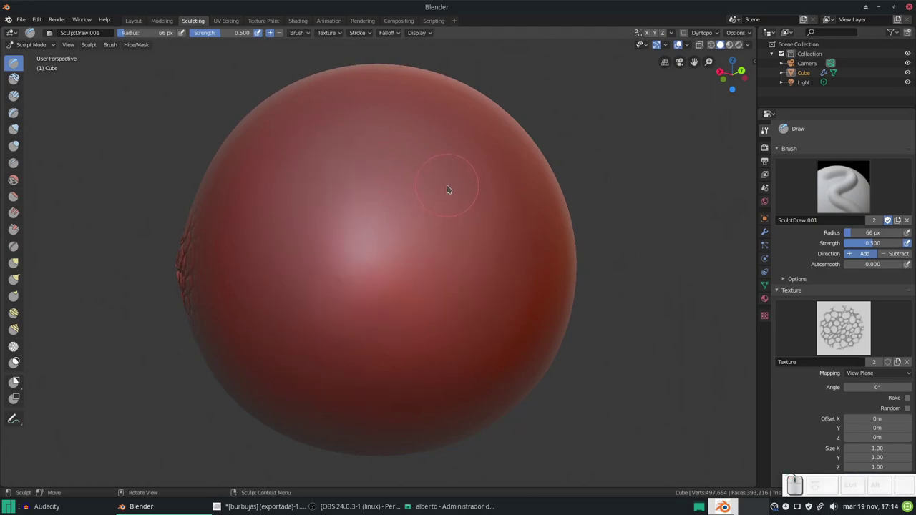
key(f)
click(447, 372)
click(360, 245)
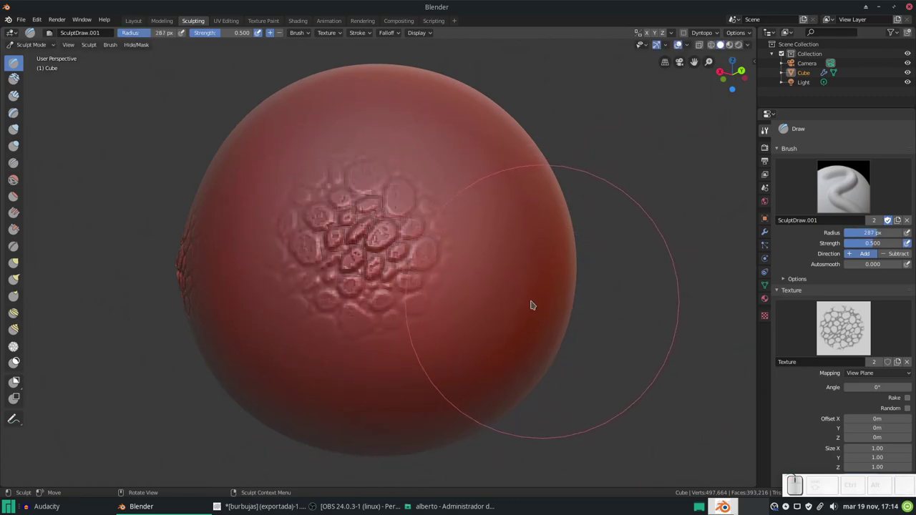
Step: Stamp more bubble patches beside each other, then undo them
drag(528, 297, 449, 256)
click(449, 256)
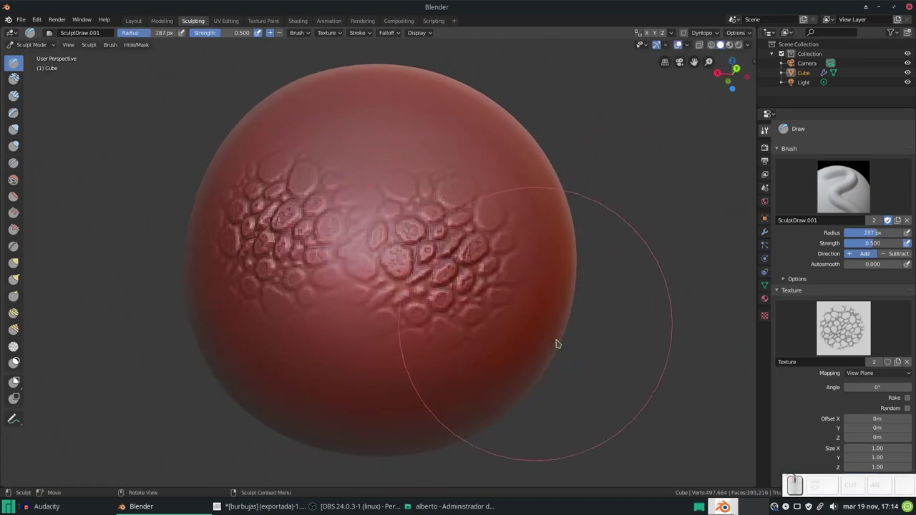
click(508, 309)
click(429, 229)
middle_click(489, 280)
key(ctrl+z)
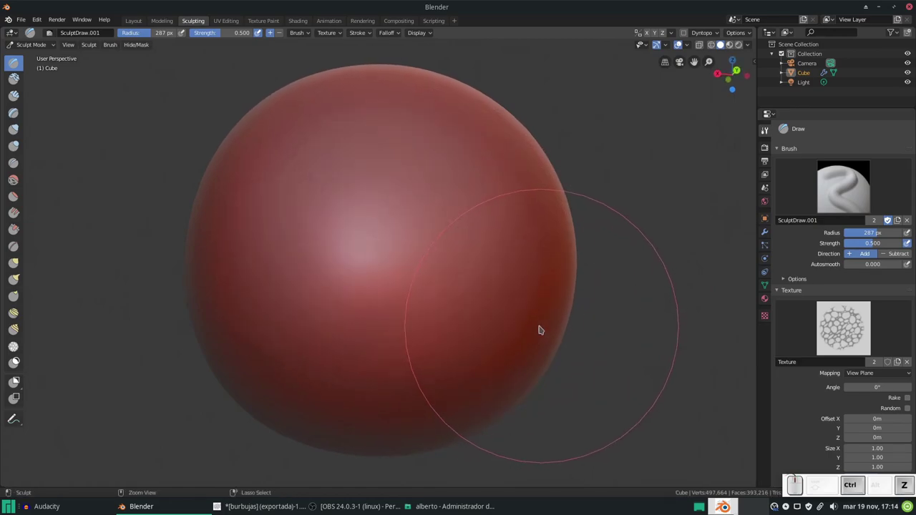
Step: Shrink the sculpt brush radius to about 69 px
key(ctrl+f)
click(275, 313)
drag(297, 188, 400, 280)
key(ctrl+z)
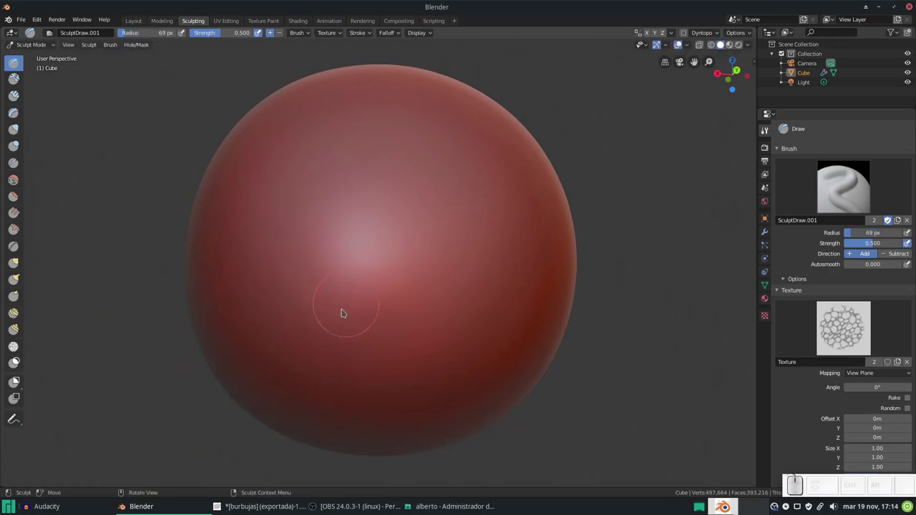
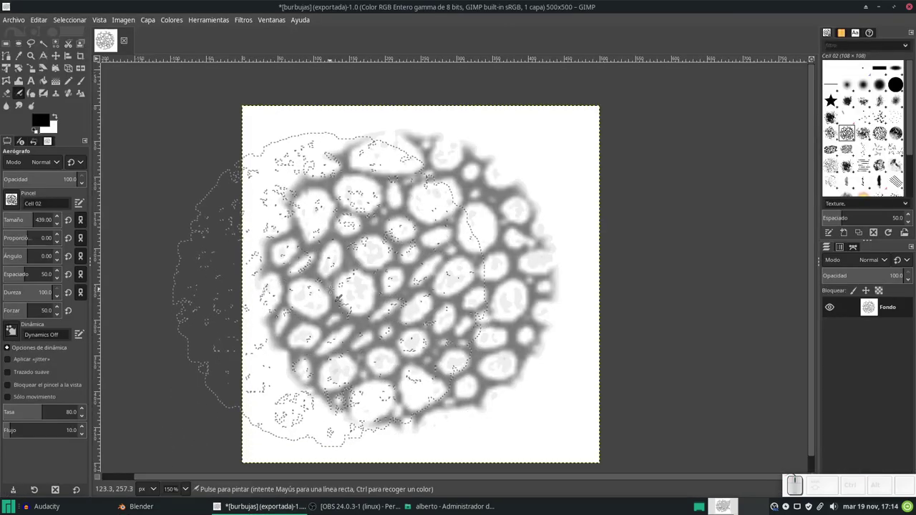
Step: Create a new blank white 500×500 image and raise the hard round brush size
key(ctrl+n)
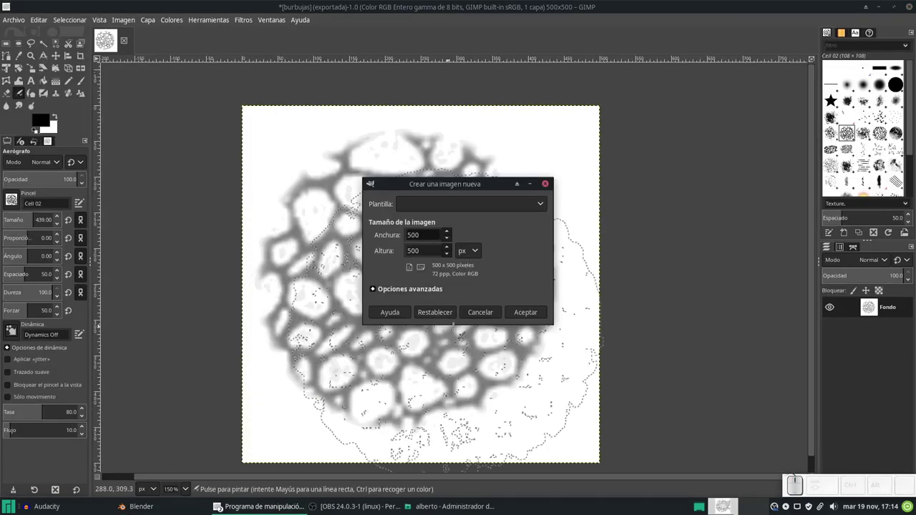
click(532, 321)
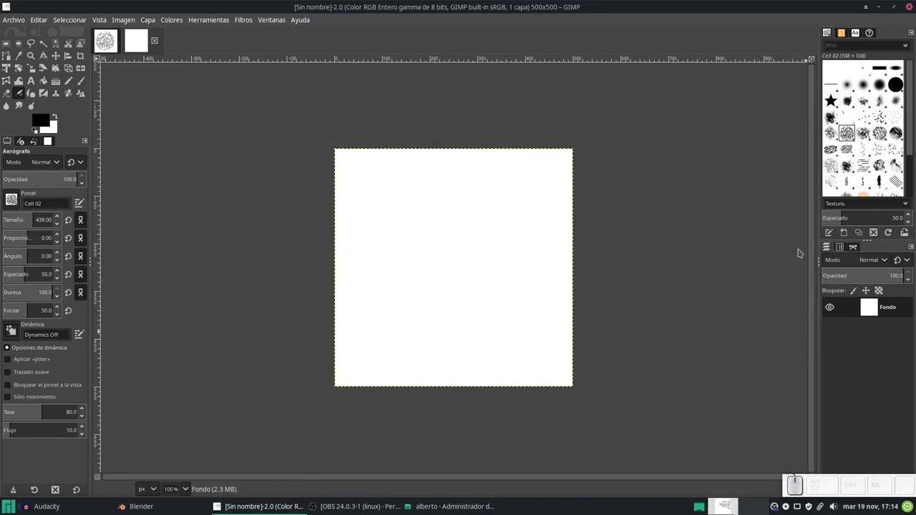
scroll(up, 3)
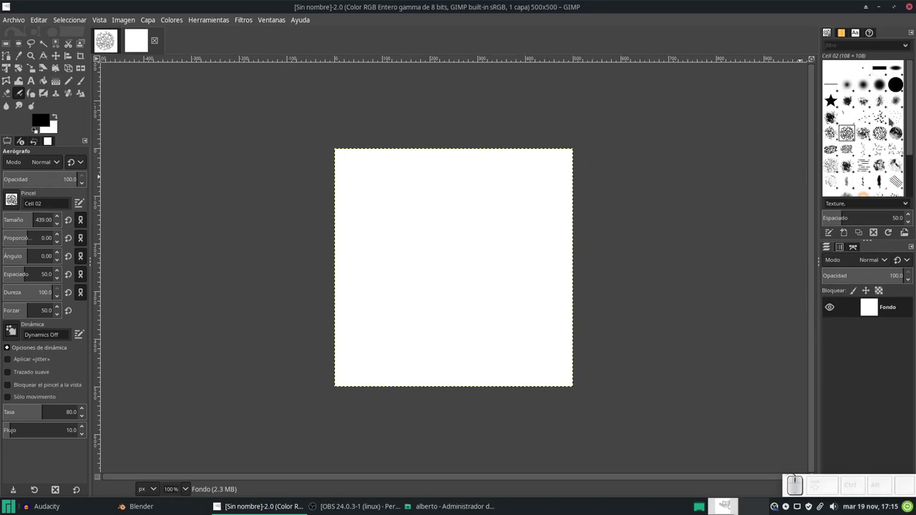
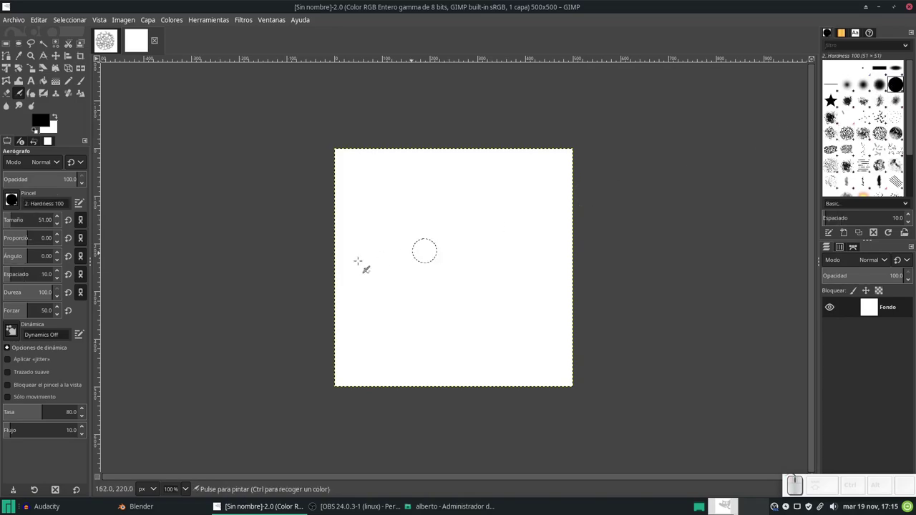
scroll(up, 3)
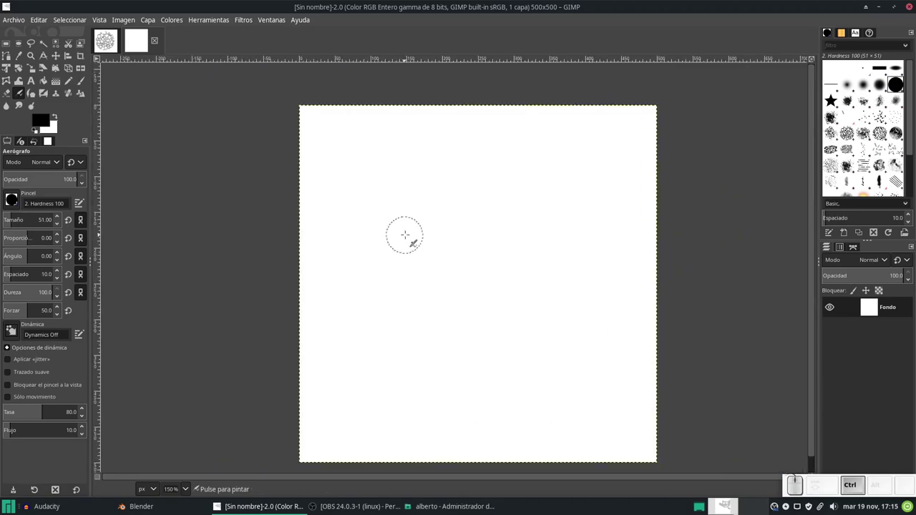
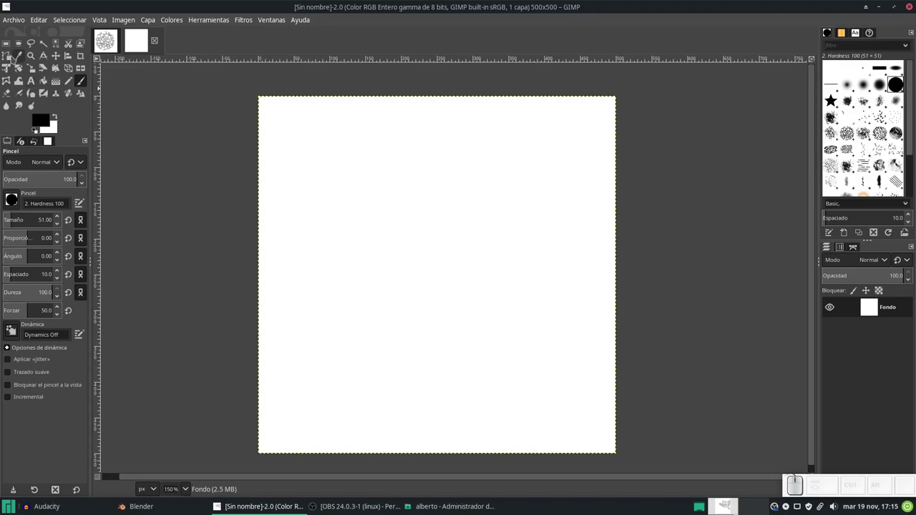
Step: Draw a straight vertical two-anchor path near the left of the canvas with the Paths tool
click(12, 60)
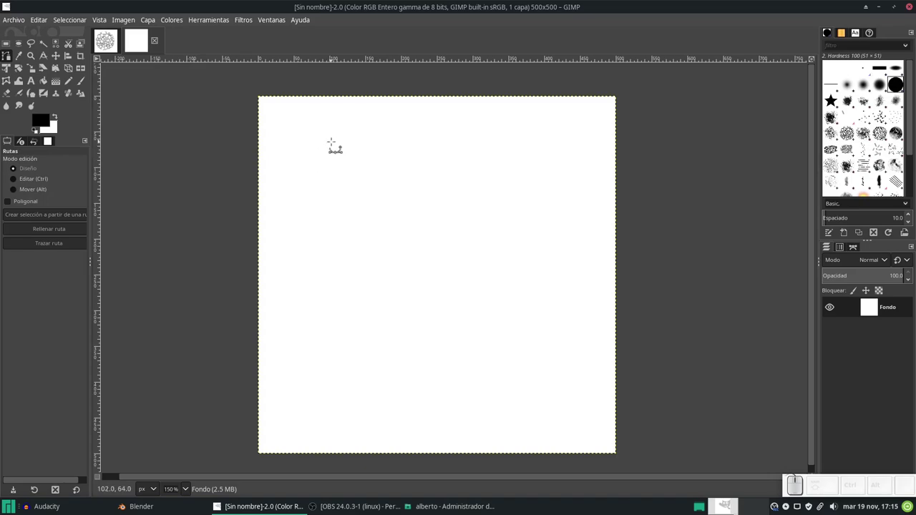
click(347, 111)
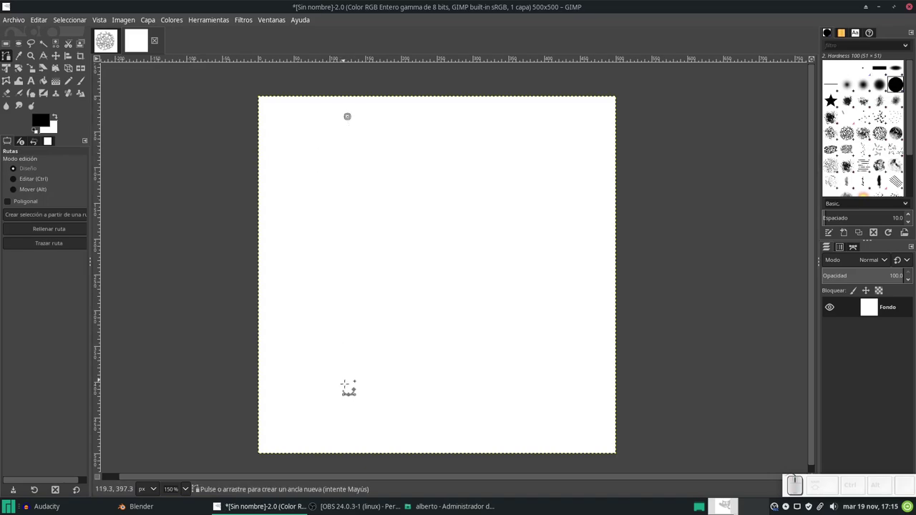
click(356, 394)
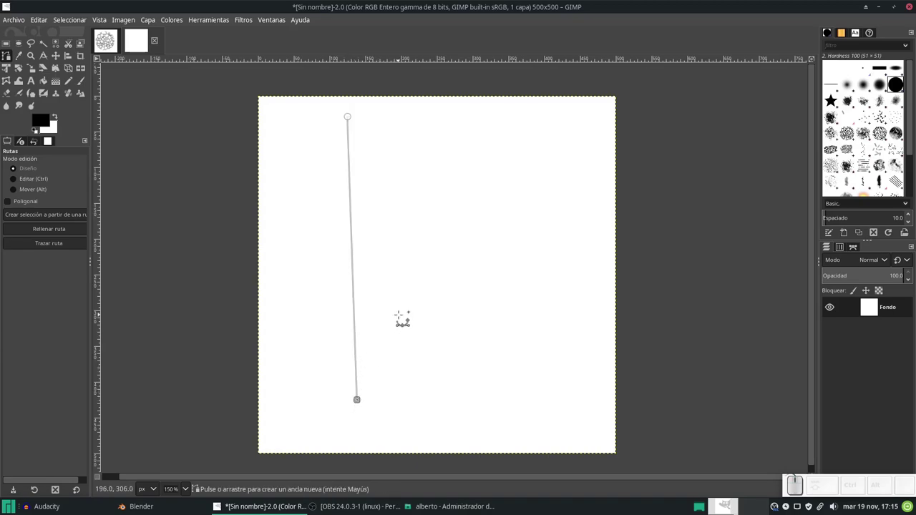
key(ctrl+z)
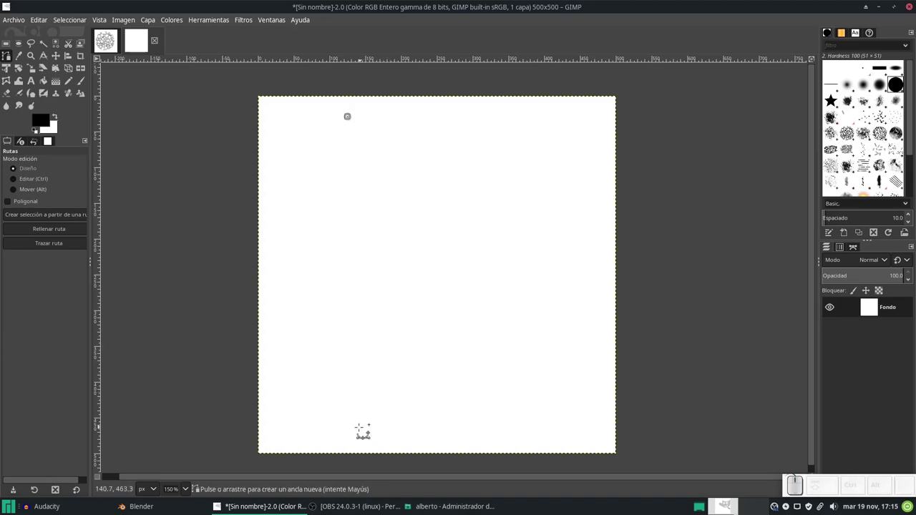
click(353, 404)
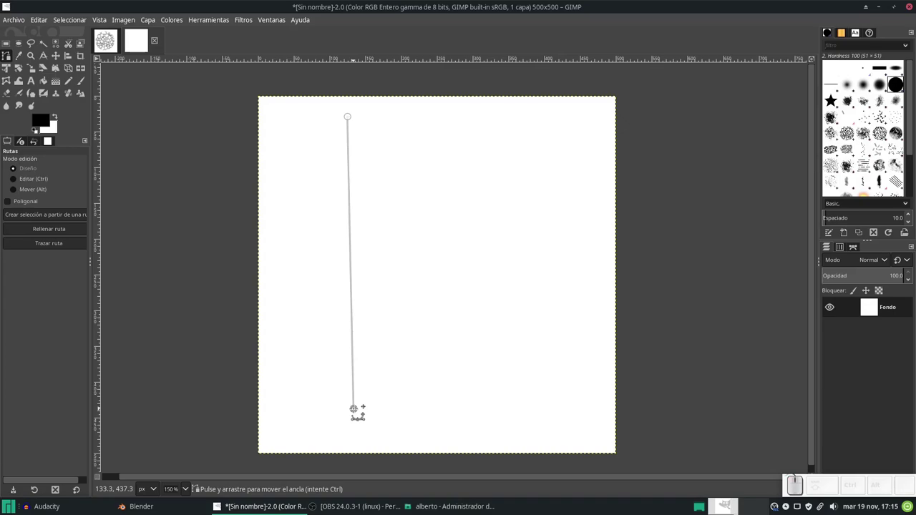
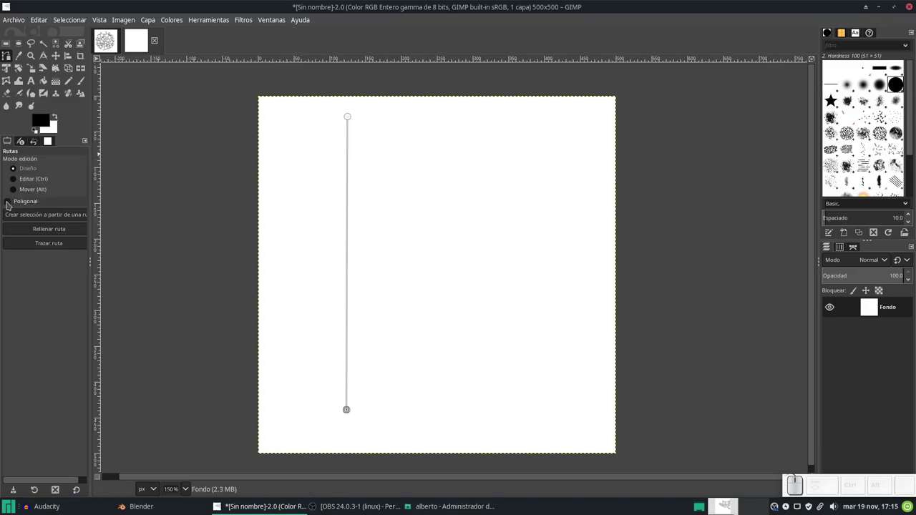
Step: Turn off the Polygonal constraint for the path
click(10, 203)
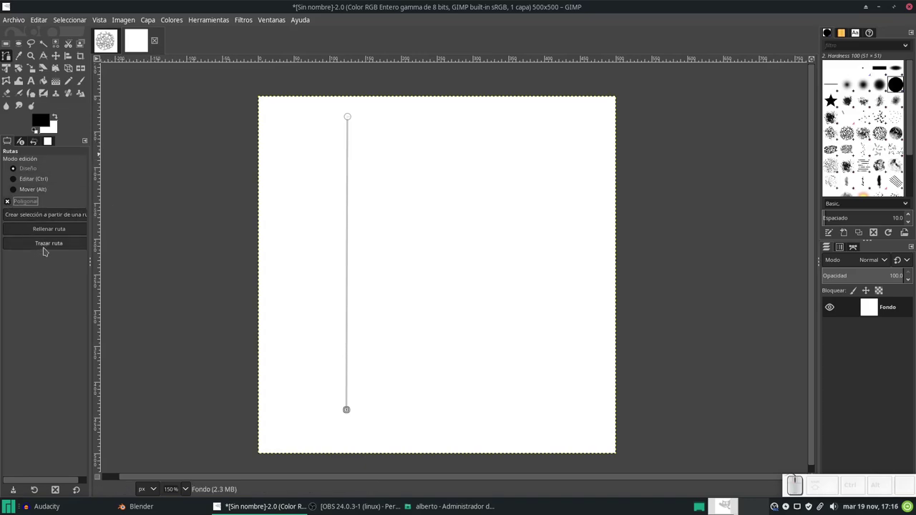
click(11, 203)
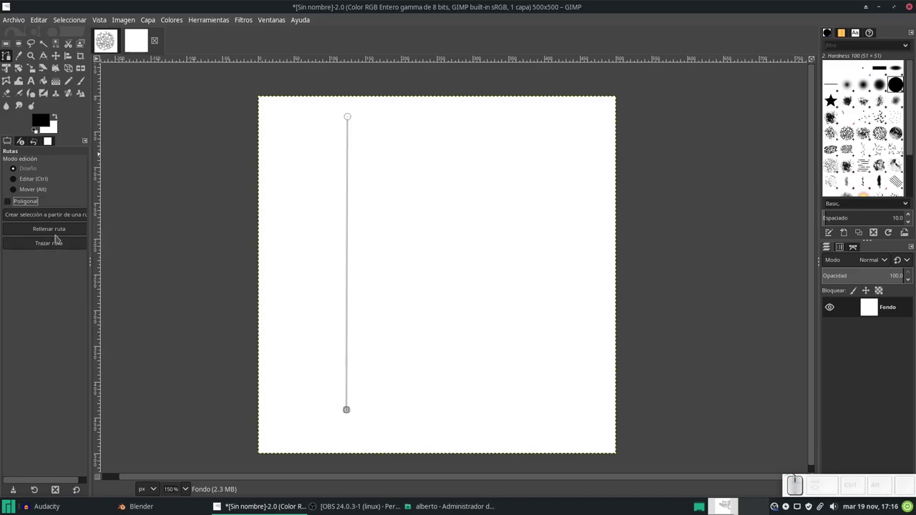
Step: Stroke the vertical path as a solid black 6 px line, cancelling the Fill Path dialog first
click(59, 235)
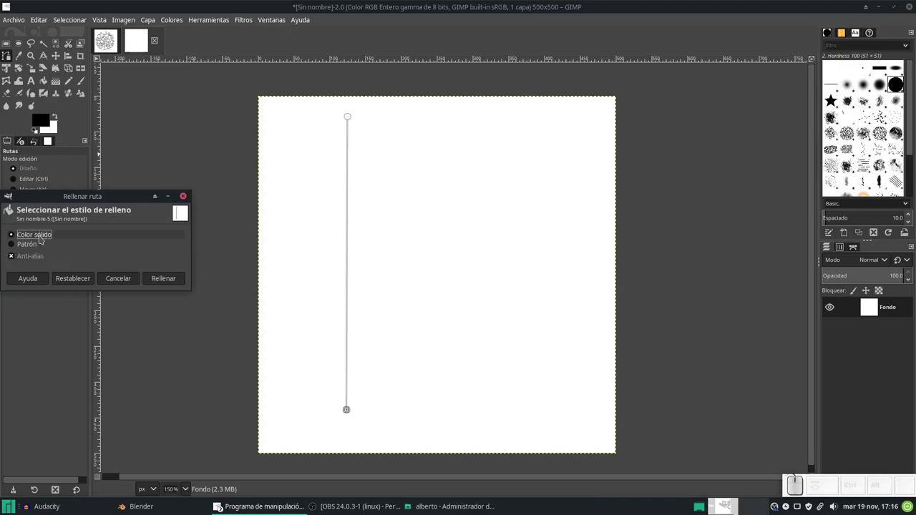
click(127, 280)
click(49, 252)
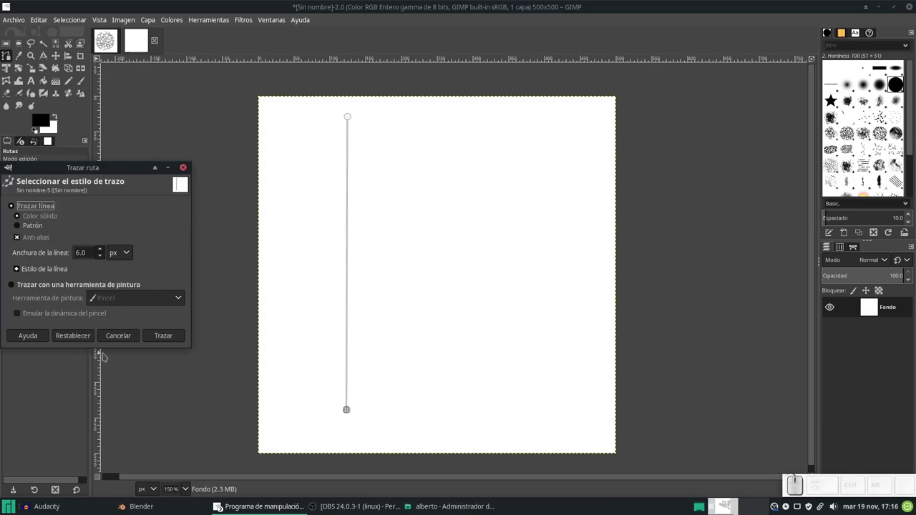
click(162, 337)
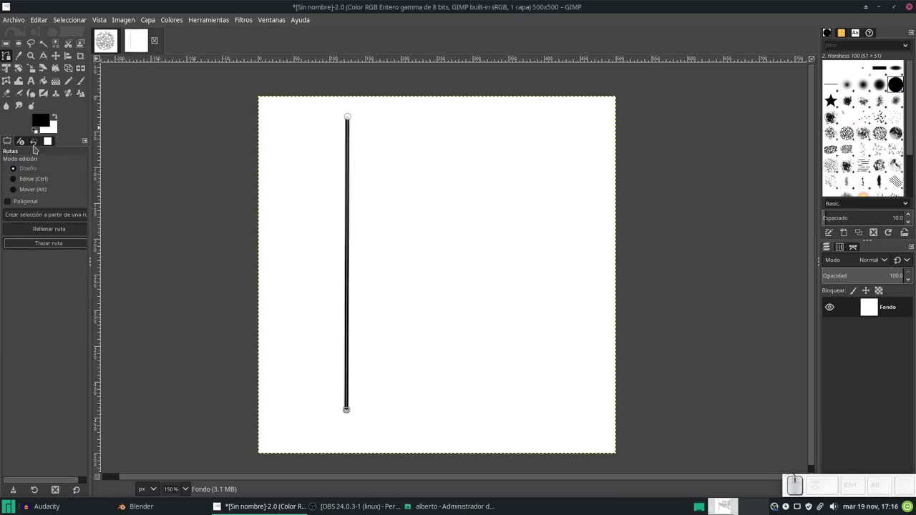
click(24, 142)
click(11, 150)
Step: Switch to the Paintbrush and raise its size
click(85, 87)
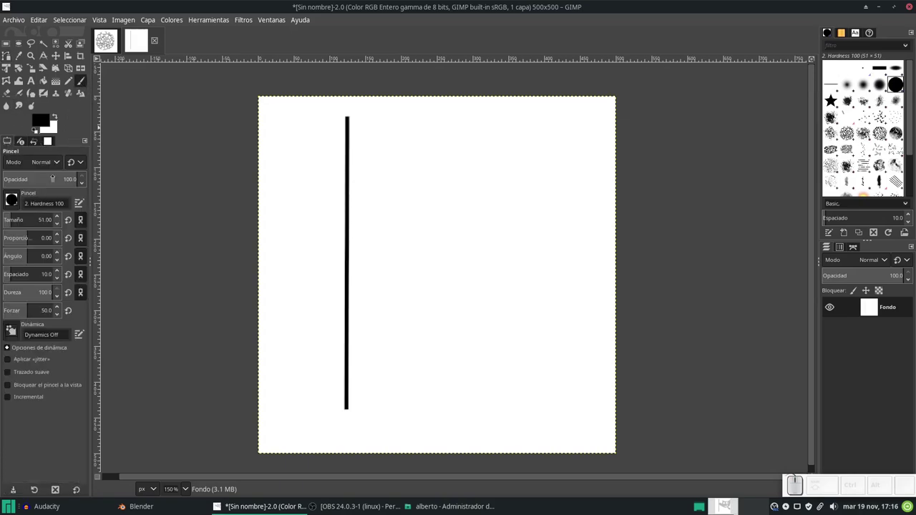
scroll(up, 3)
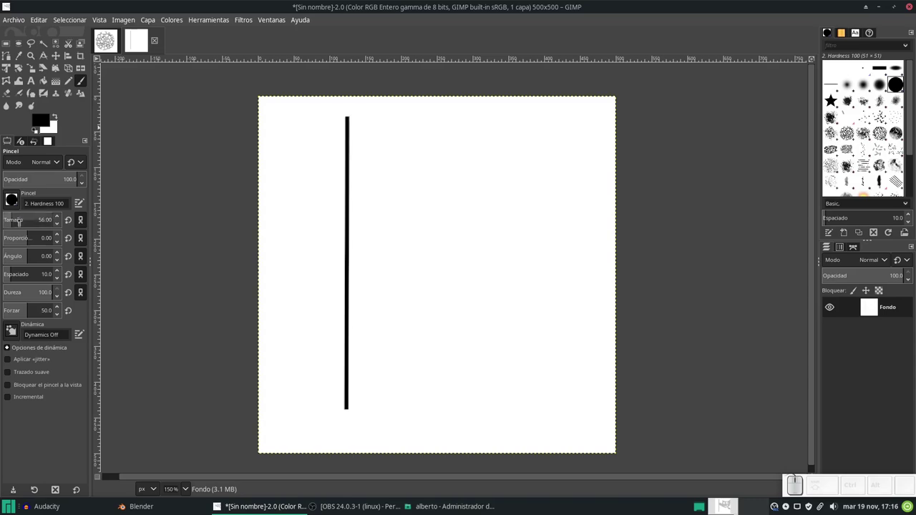
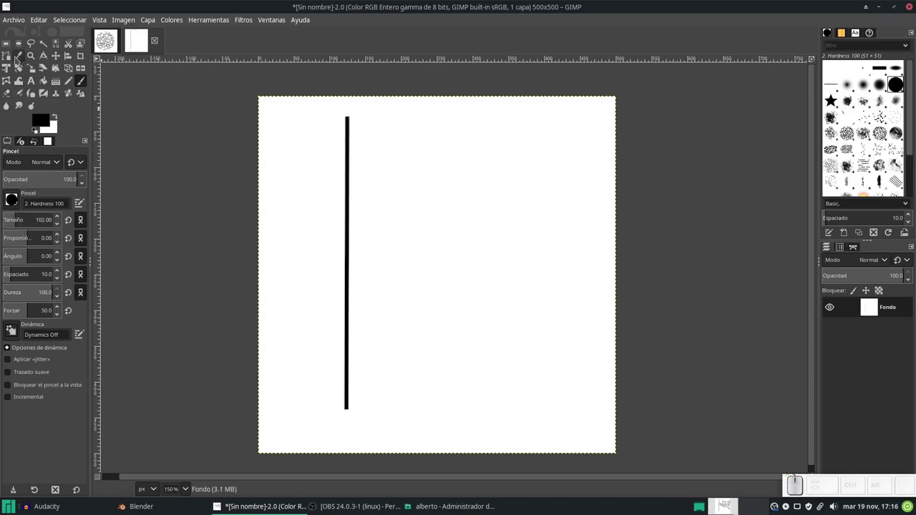
click(9, 59)
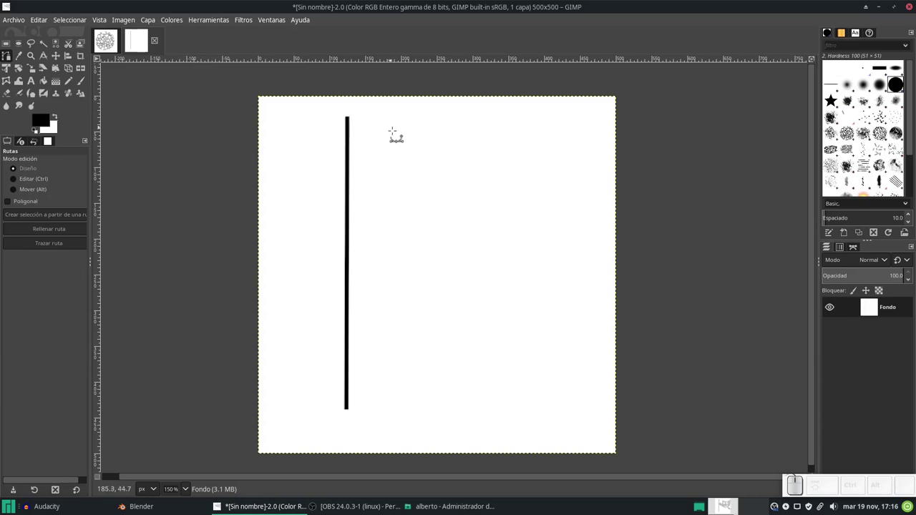
click(387, 190)
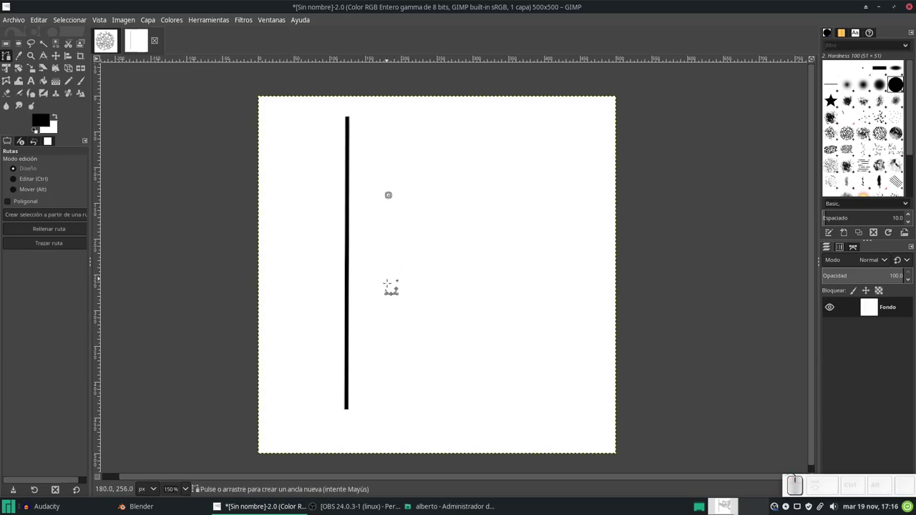
click(391, 348)
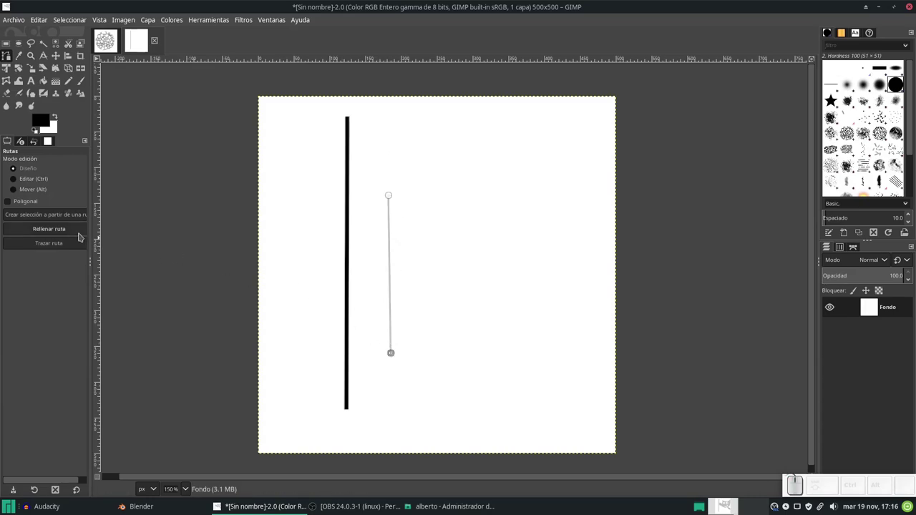
click(56, 244)
click(161, 333)
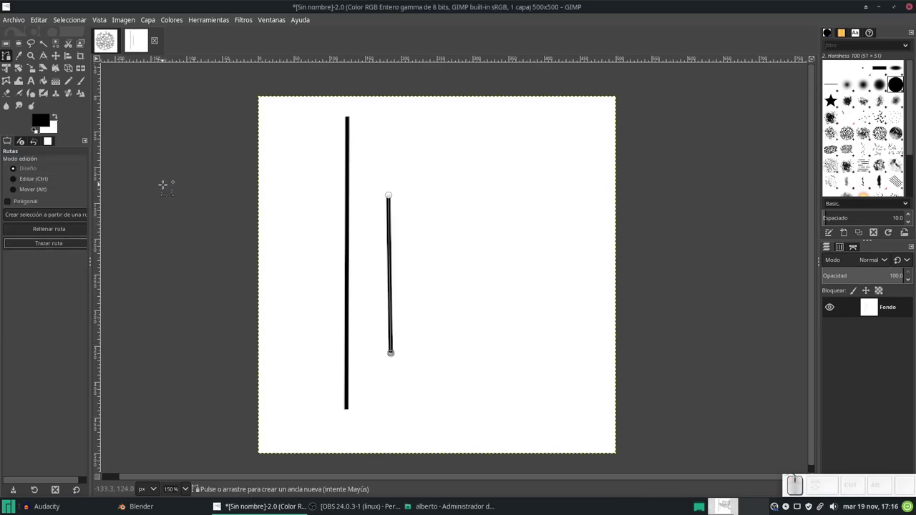
key(ctrl+z)
key(ctrl+z)
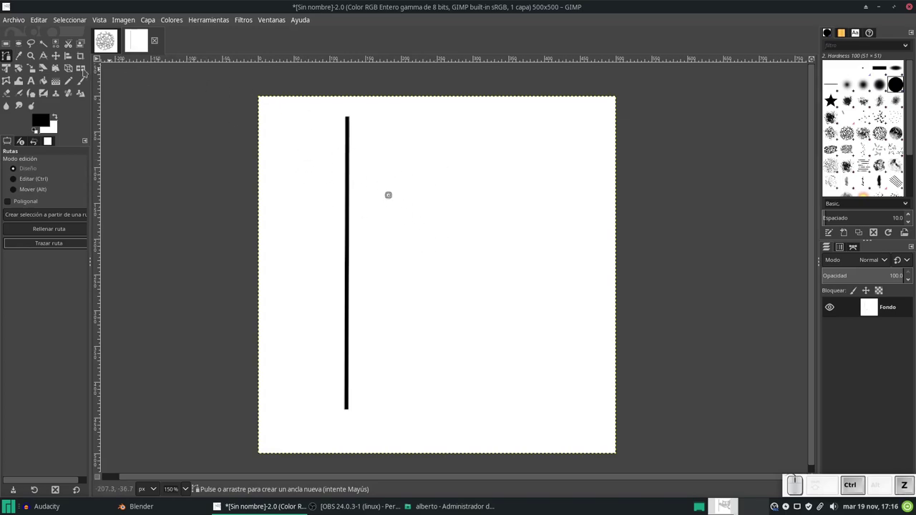
click(85, 88)
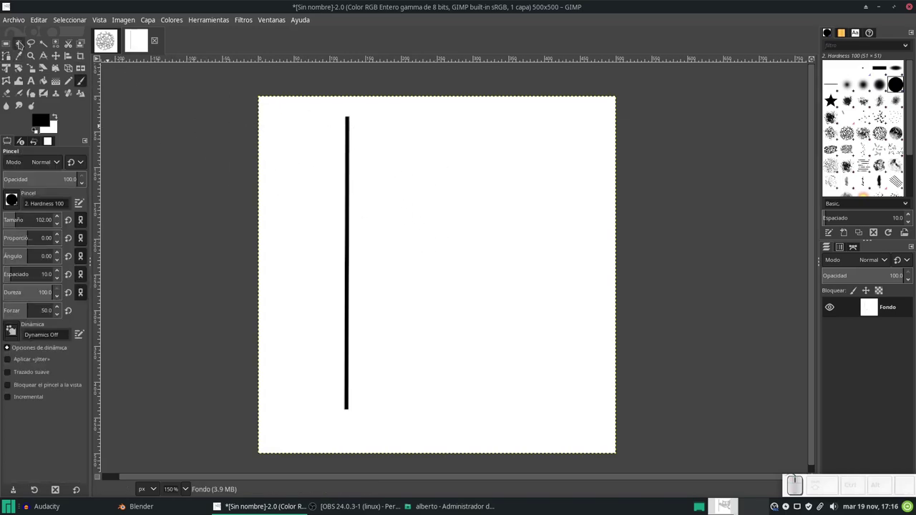
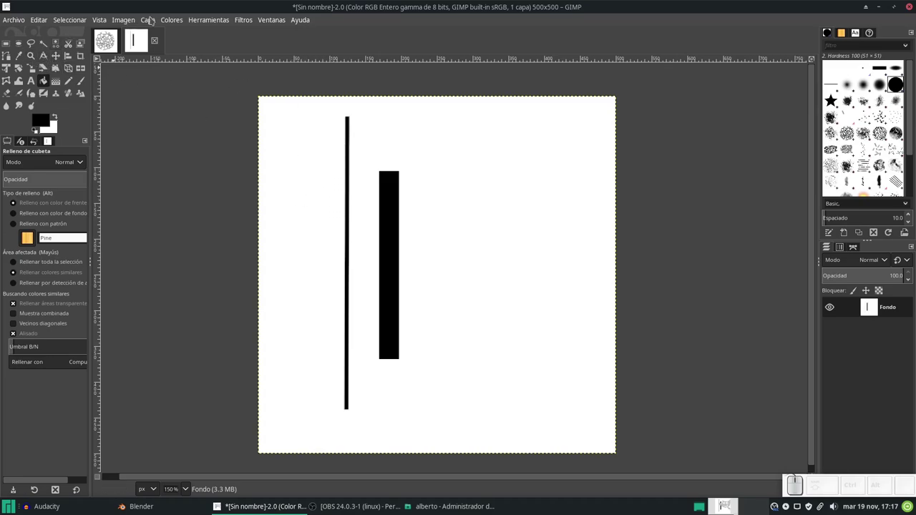
Step: Bring up the Image menu after filling the thick black bar
click(130, 23)
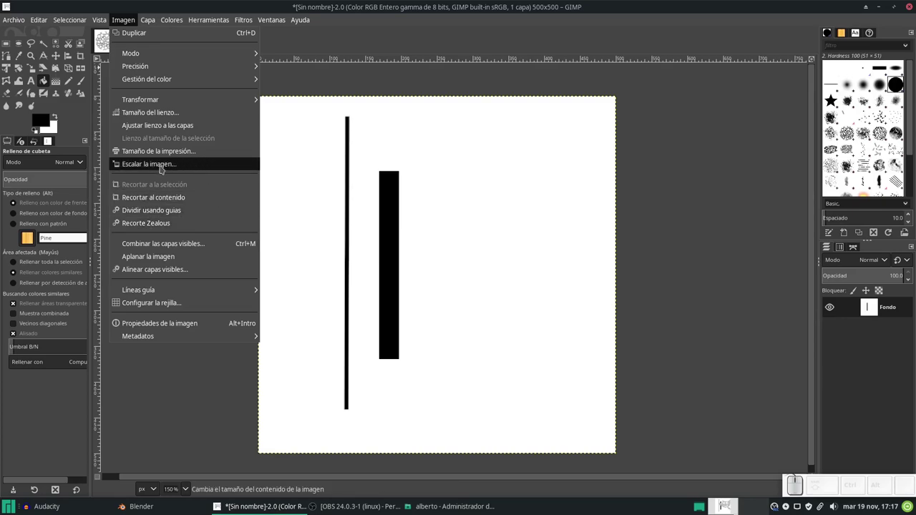
Step: Lower the canvas width in Canvas Size and offset the content so both marks fit
click(160, 114)
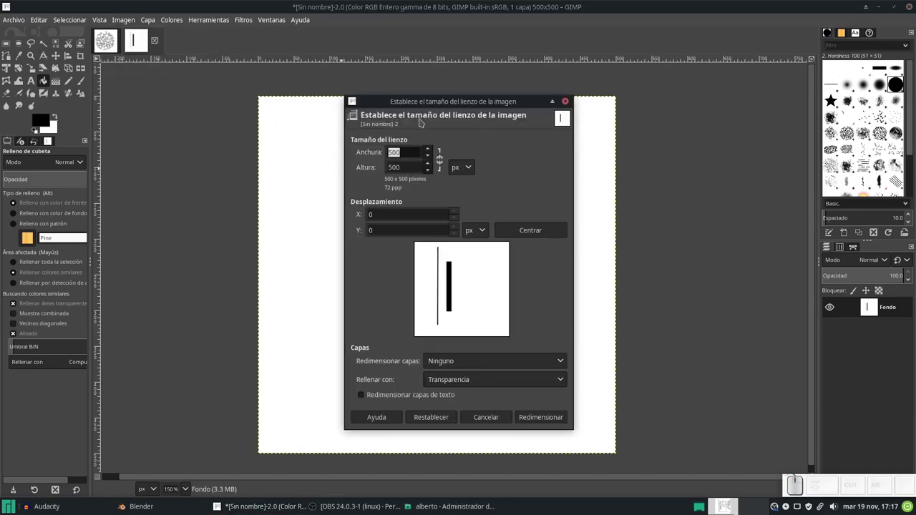
click(434, 104)
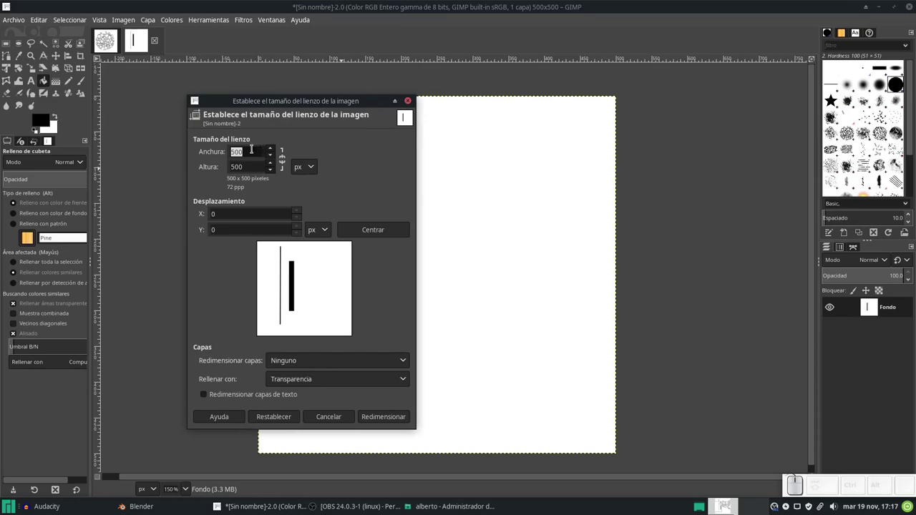
scroll(down, 3)
scroll(down, 3)
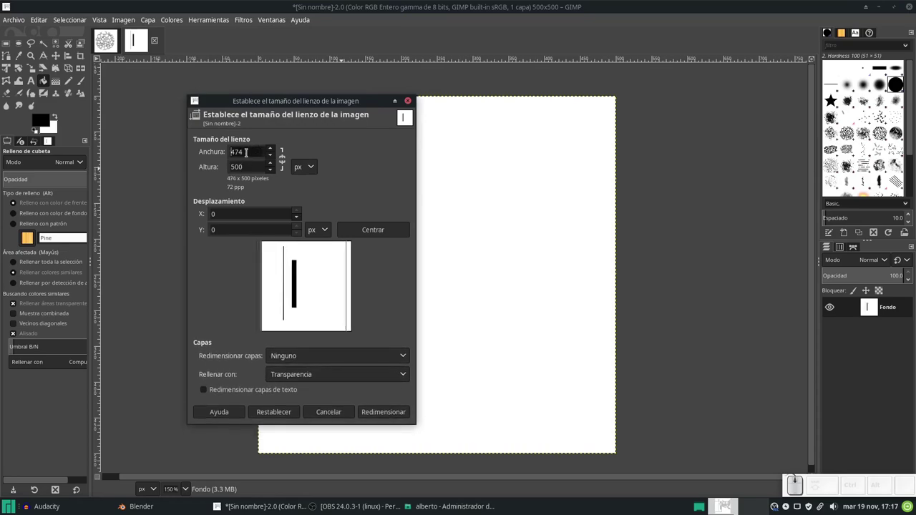
scroll(down, 3)
drag(275, 156, 275, 156)
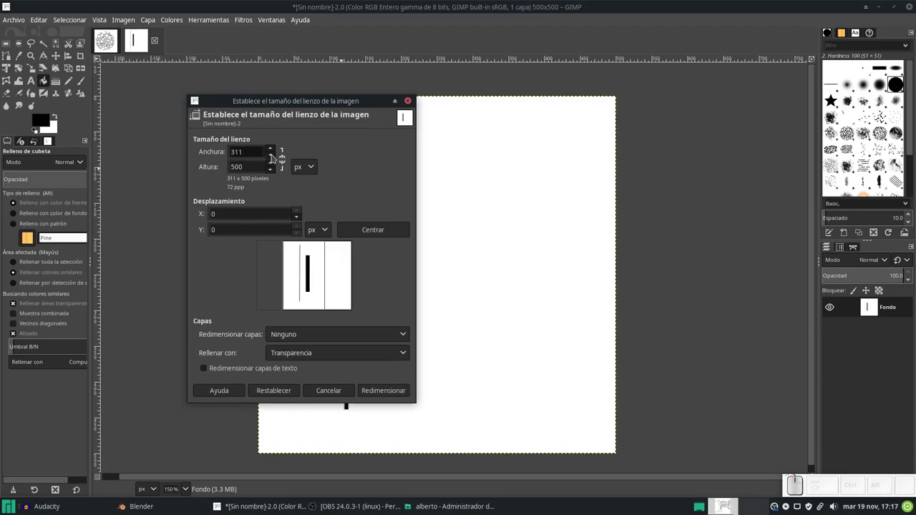
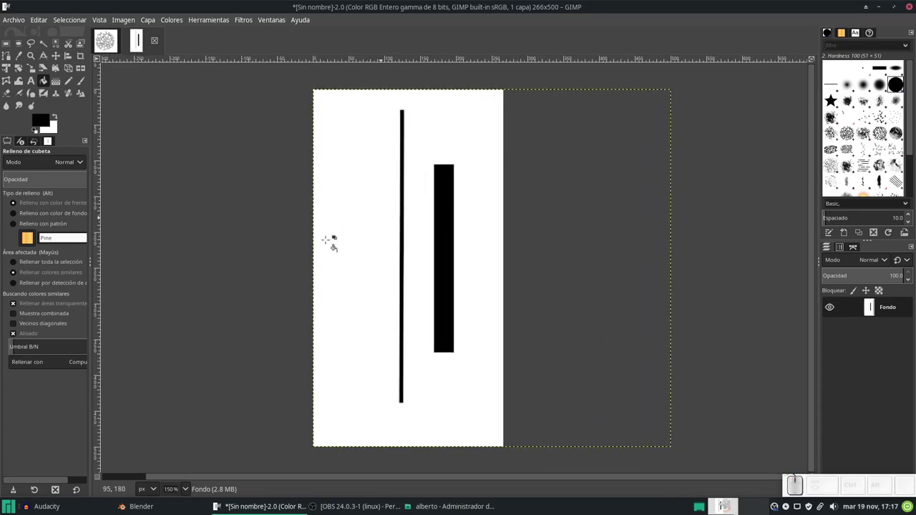
Step: Apply a Gaussian Blur with raised Size X/Y to soften both black marks
click(251, 25)
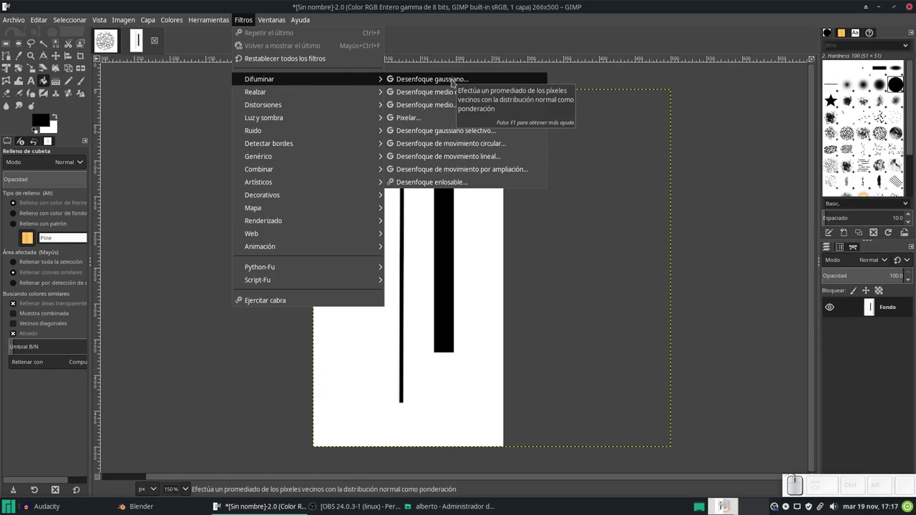
click(454, 80)
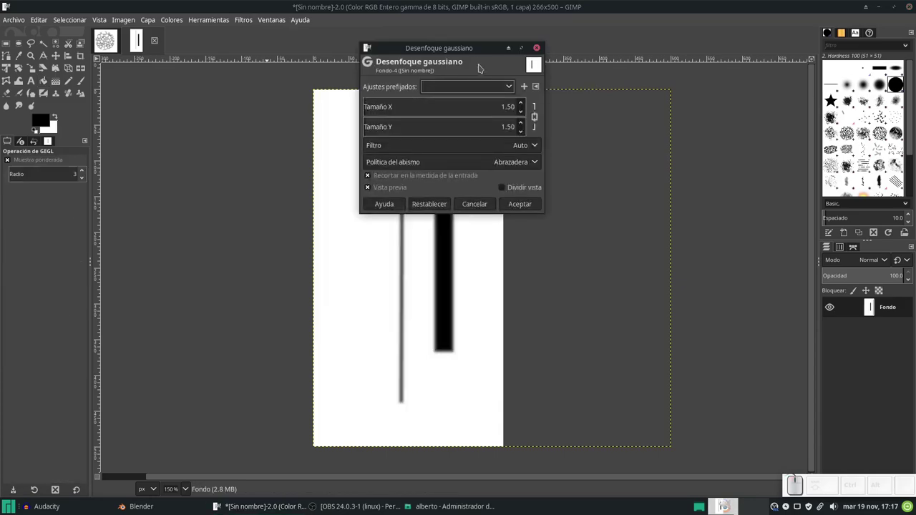
click(479, 49)
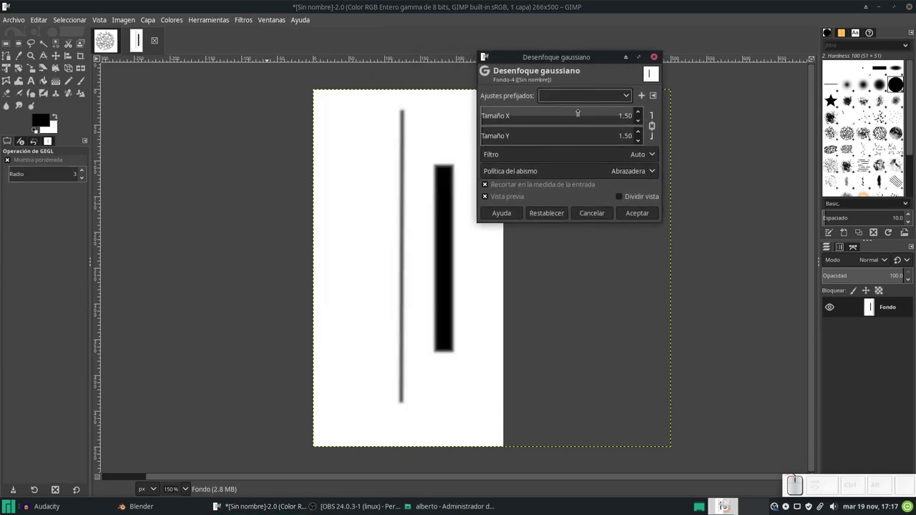
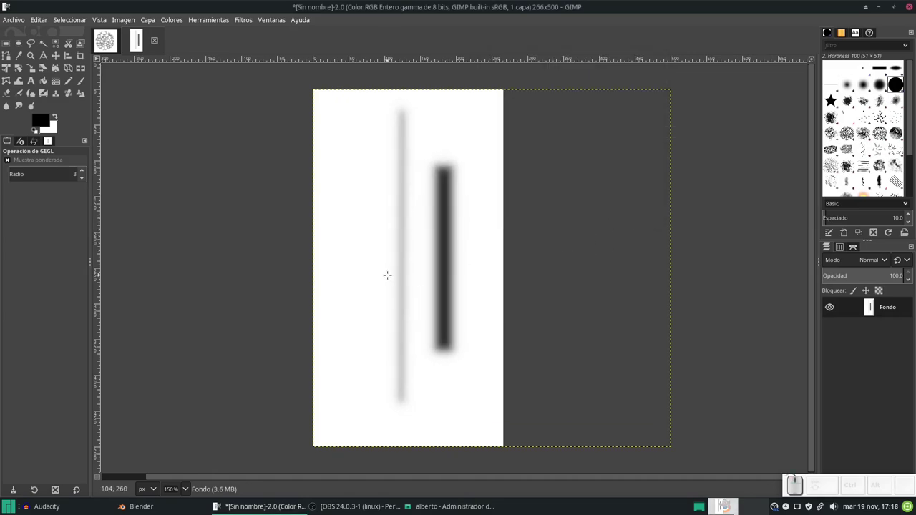
Step: Export the blurred strip as costura into the brochas folder
key(ctrl+shift+e)
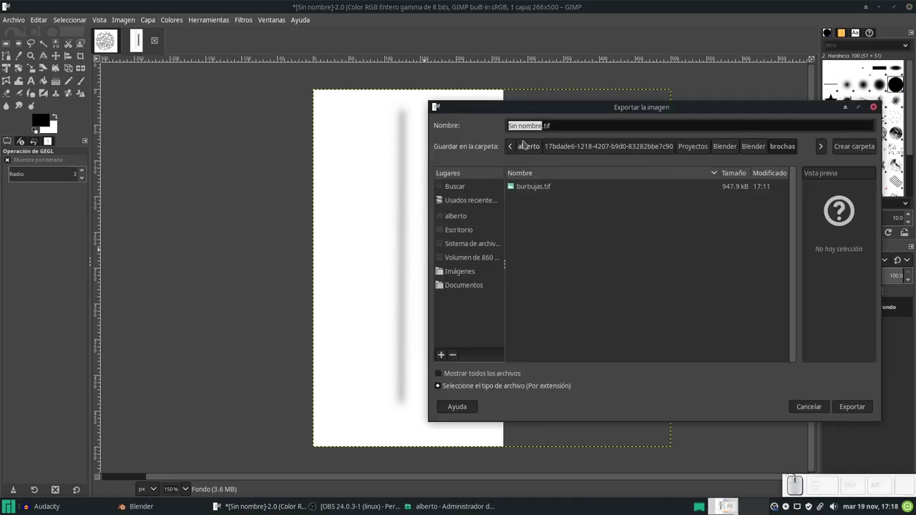
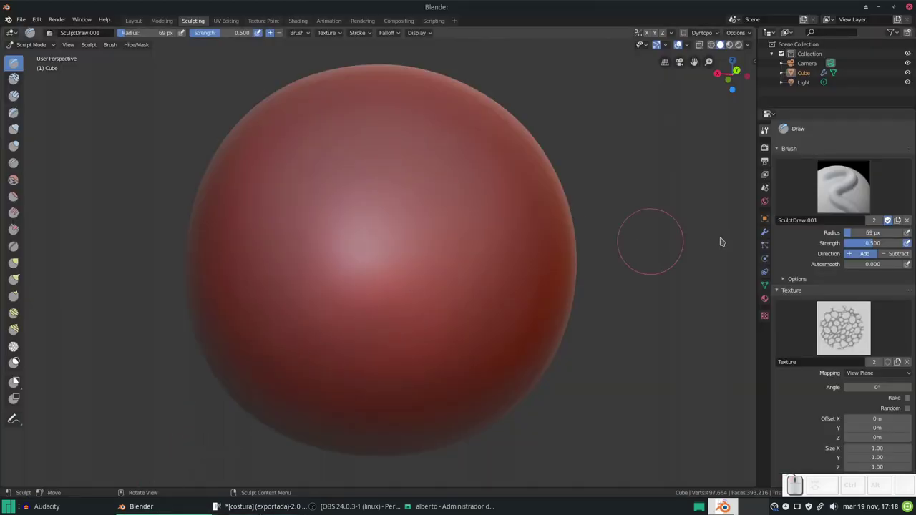
Step: Duplicate the sculpt brush and rename it costura
click(487, 163)
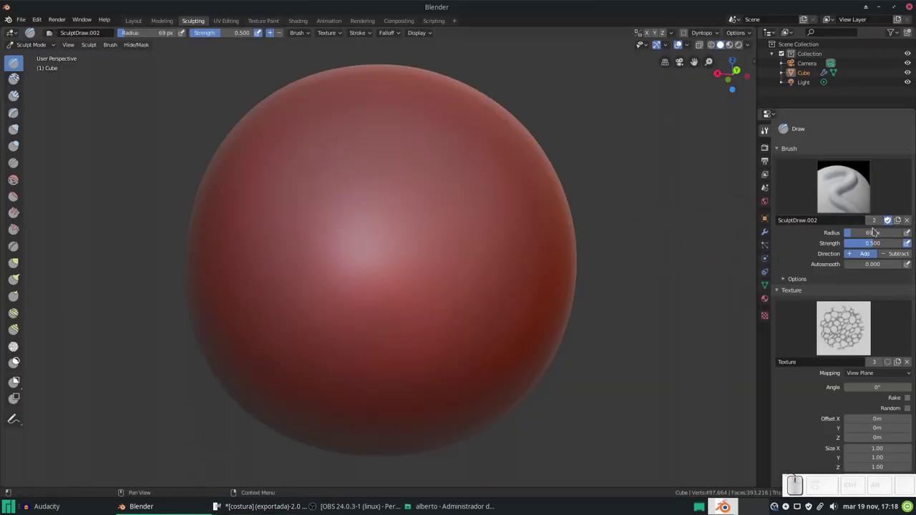
click(487, 162)
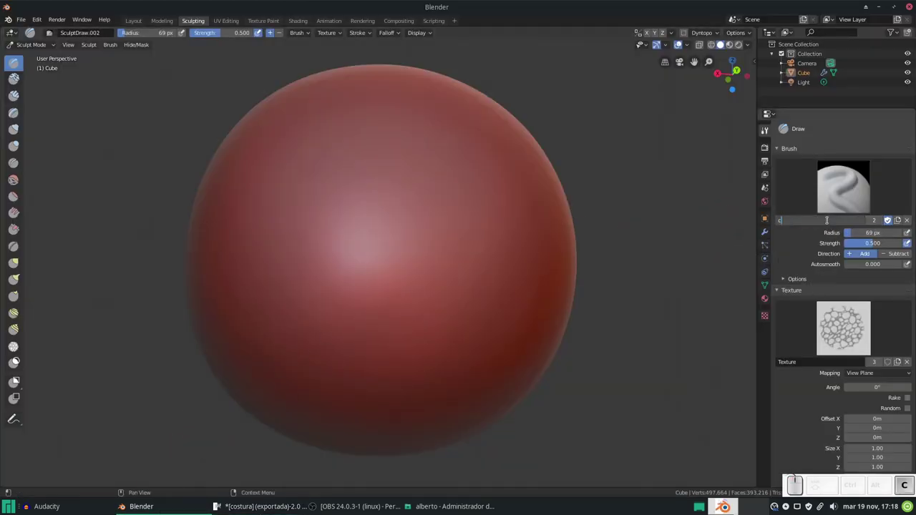
key(Return)
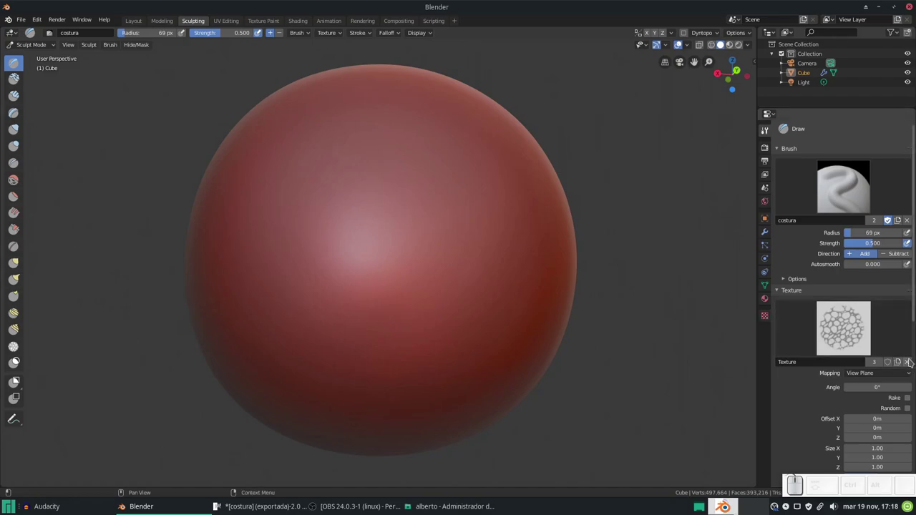
Step: Create a new texture for the costura brush and browse for an image to load
click(912, 363)
click(820, 364)
click(770, 321)
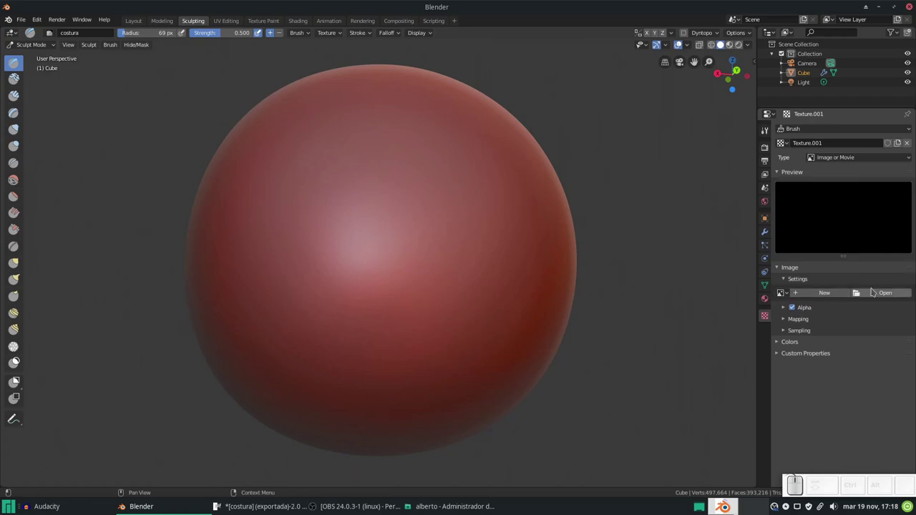
click(878, 289)
Step: Load costura.tif from the brochas folder into the texture and return to the brush settings
click(31, 111)
click(146, 100)
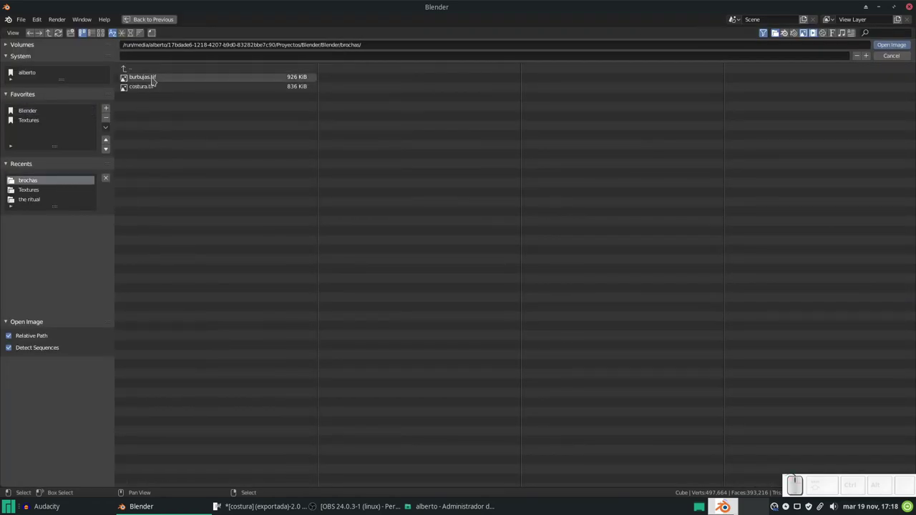
click(156, 86)
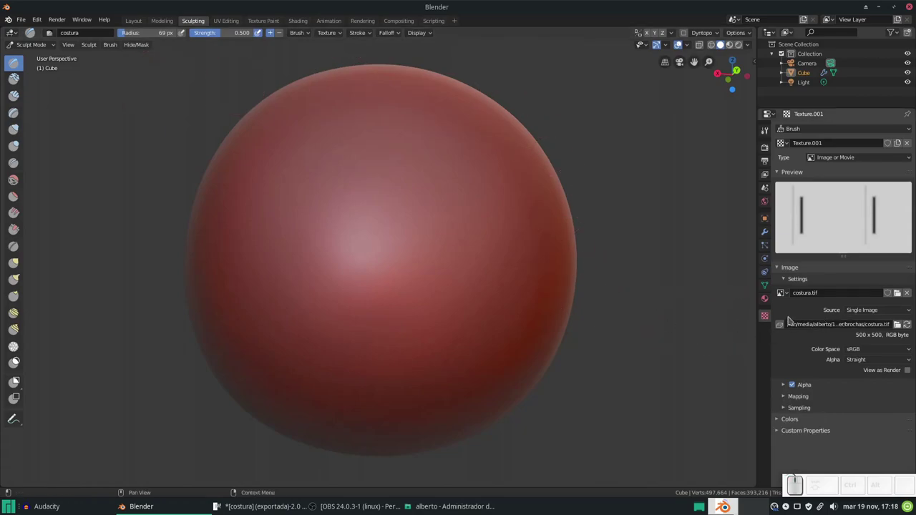
click(764, 132)
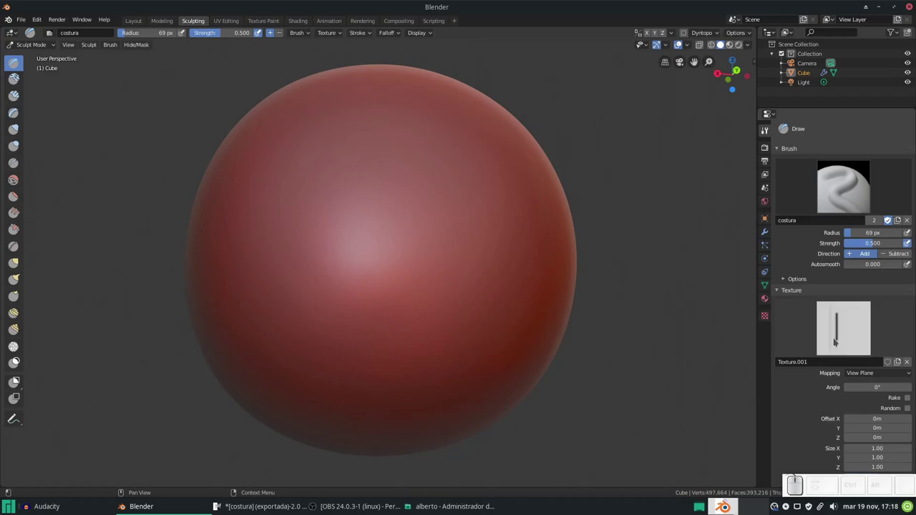
Step: Adjust the brush radius and carve a first seam-like groove into the sphere, then undo it
key(f)
click(414, 308)
drag(398, 199, 426, 332)
drag(425, 330, 493, 332)
click(493, 333)
key(ctrl+z)
scroll(up, 3)
scroll(down, 3)
Step: Resize the brush again and carve another groove down the sphere, inspecting it from around
key(f)
click(351, 270)
drag(378, 156, 343, 315)
click(343, 315)
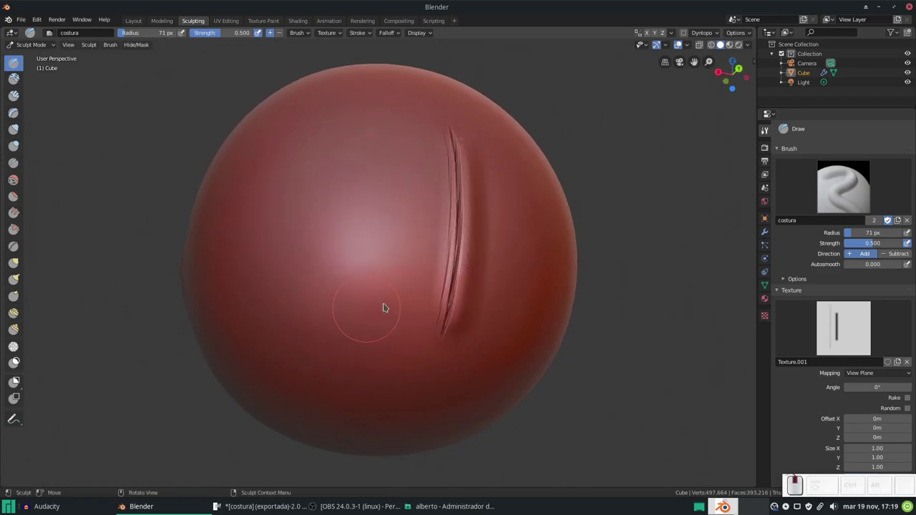
click(478, 290)
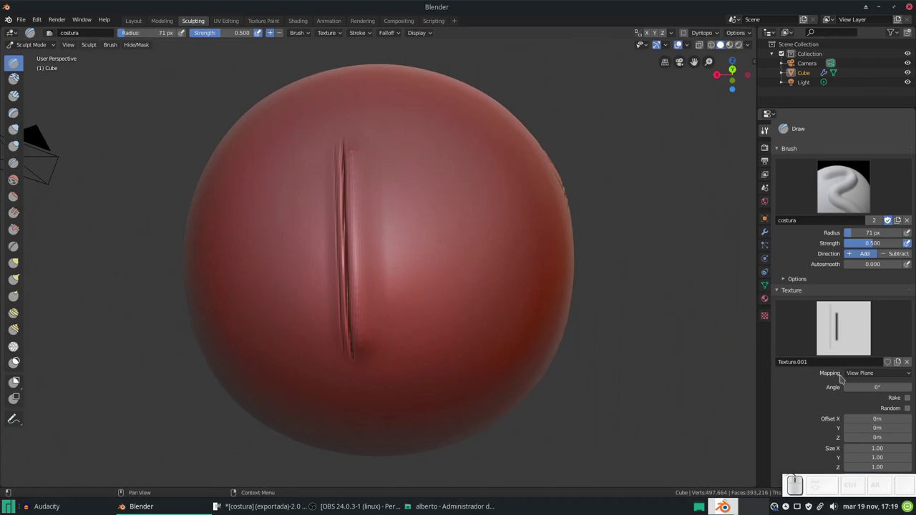
scroll(down, 3)
click(439, 299)
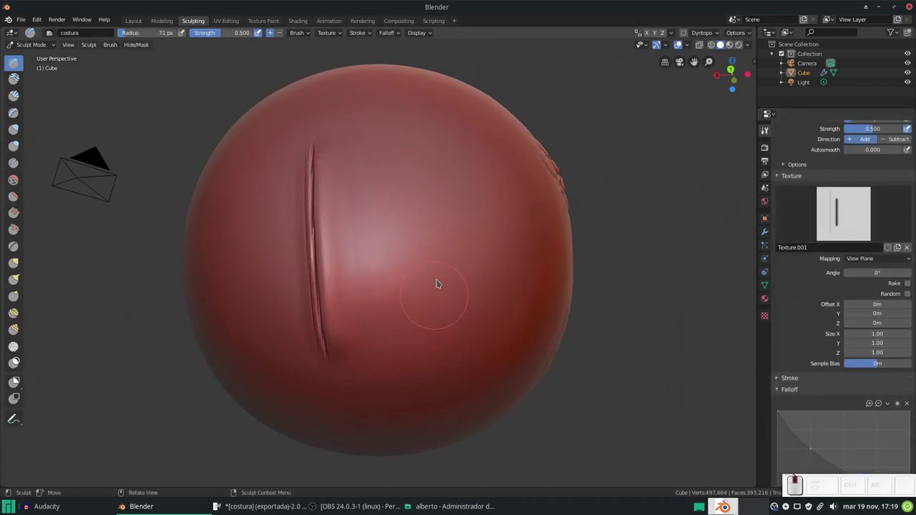
scroll(up, 3)
scroll(down, 3)
drag(465, 134, 495, 321)
key(ctrl+z)
Step: Add more parallel seam grooves on other sides of the sphere while orbiting around it
drag(425, 95, 480, 245)
scroll(down, 3)
middle_click(484, 199)
drag(381, 171, 372, 235)
scroll(up, 3)
scroll(down, 3)
click(461, 202)
middle_click(357, 201)
scroll(down, 3)
click(350, 225)
middle_click(364, 230)
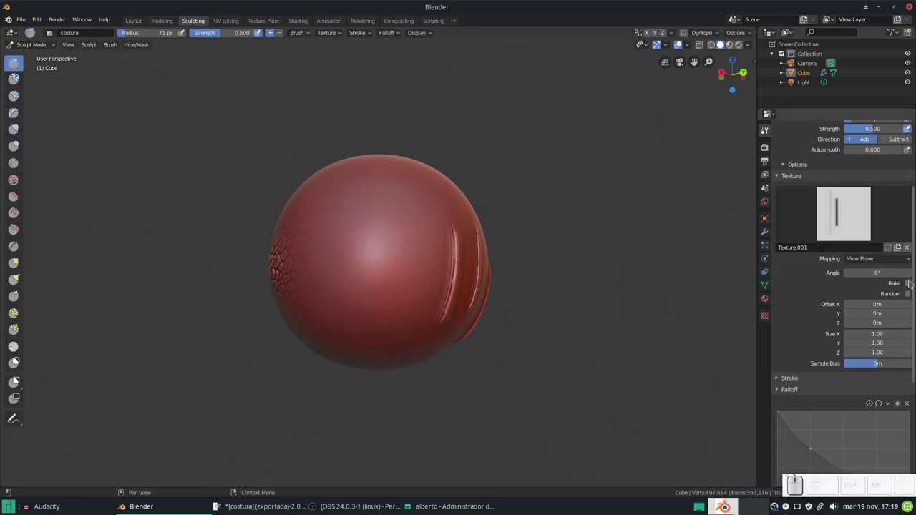
Step: Enable Rake so the line texture follows the stroke and carve a groove with it
click(911, 286)
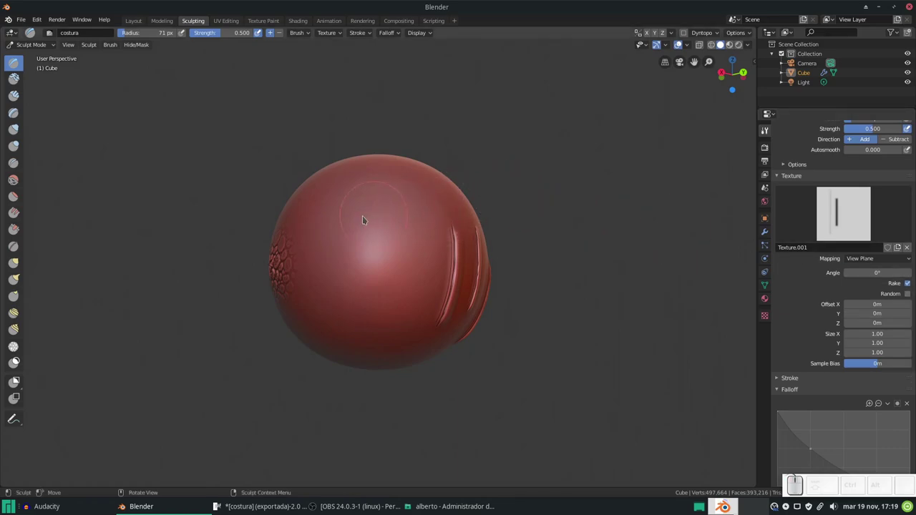
drag(364, 222, 451, 268)
drag(495, 274, 415, 295)
scroll(up, 3)
middle_click(427, 268)
Step: Tweak the Texture panel options and carve a groove on the lower part of the sphere
click(895, 289)
click(896, 289)
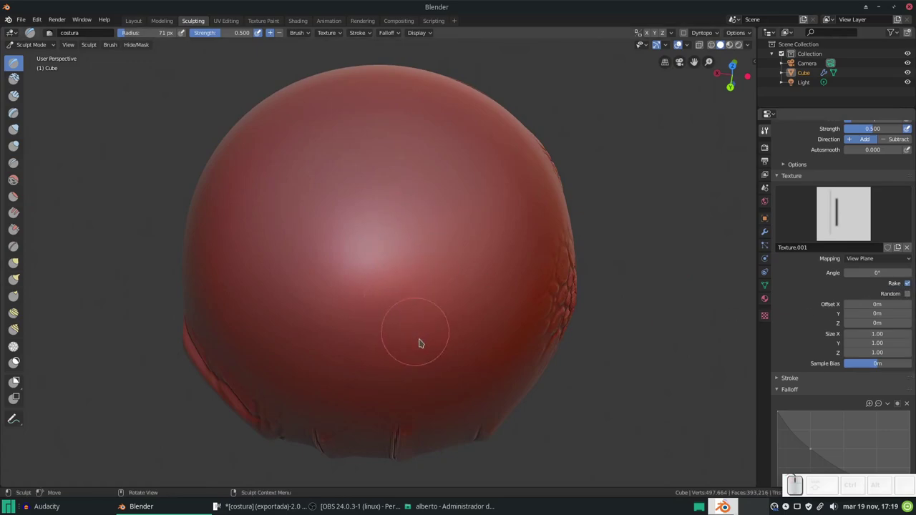
drag(423, 344, 648, 301)
scroll(down, 3)
click(425, 266)
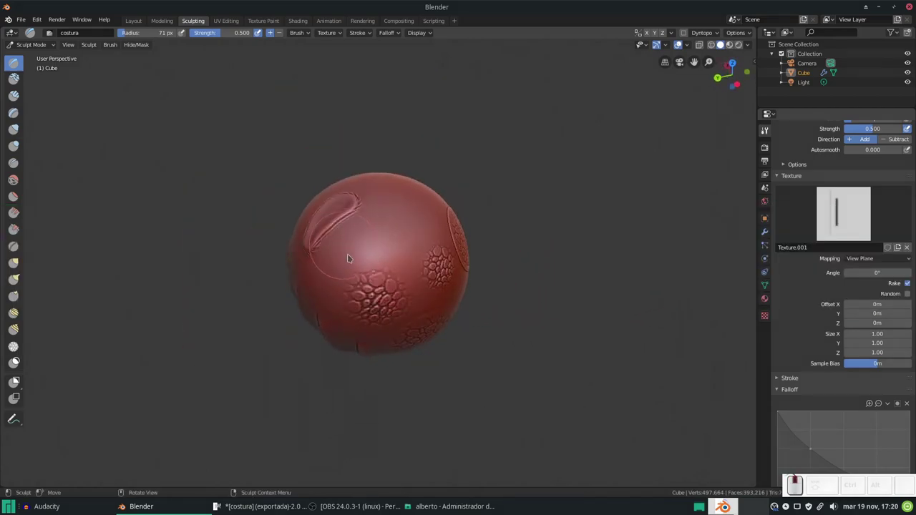
Step: Add several vertical grooves on the sphere's front and turn it to view the bubble patches
scroll(up, 3)
scroll(down, 3)
scroll(up, 3)
scroll(down, 3)
drag(380, 282, 415, 240)
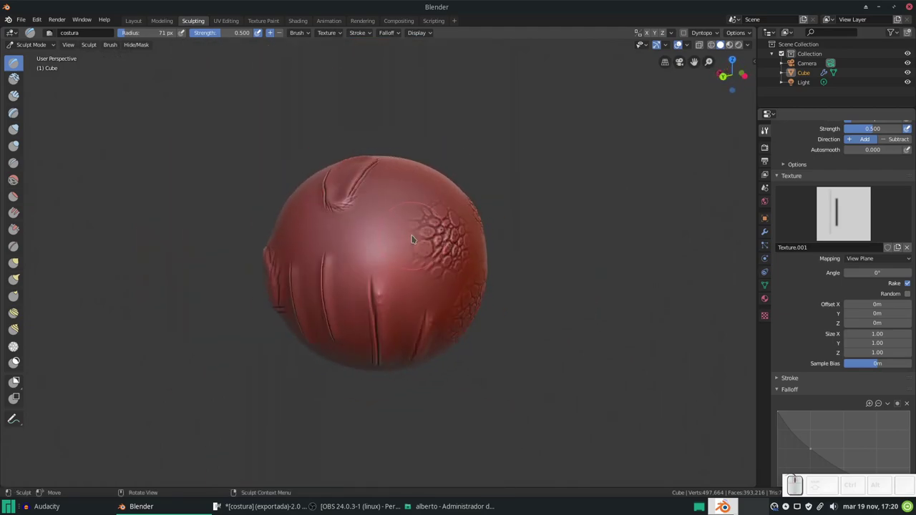
drag(360, 253, 388, 225)
drag(391, 216, 521, 223)
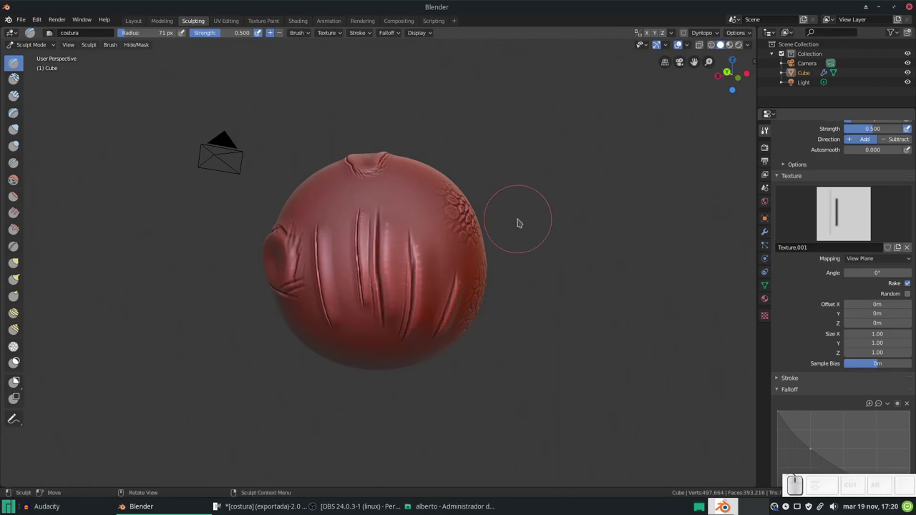
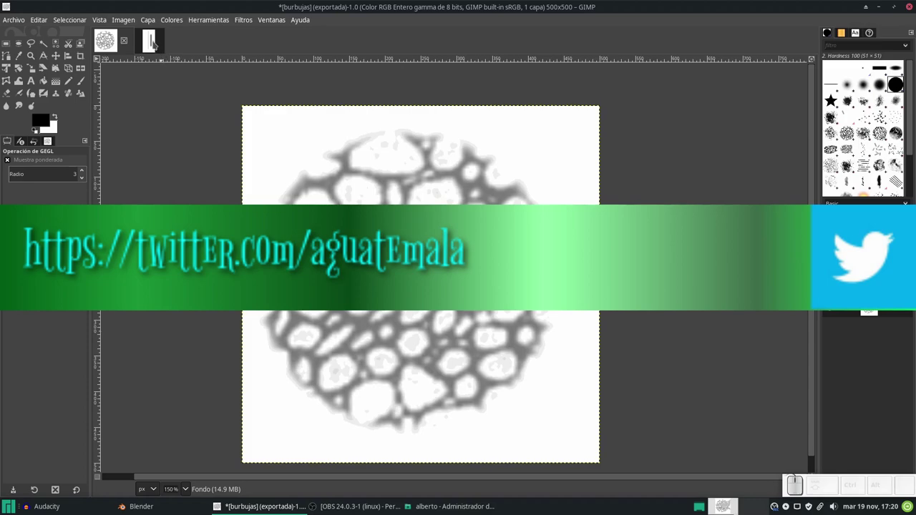
Step: Switch to the costura line image in GIMP, briefly checking the sculpt in Blender
click(433, 259)
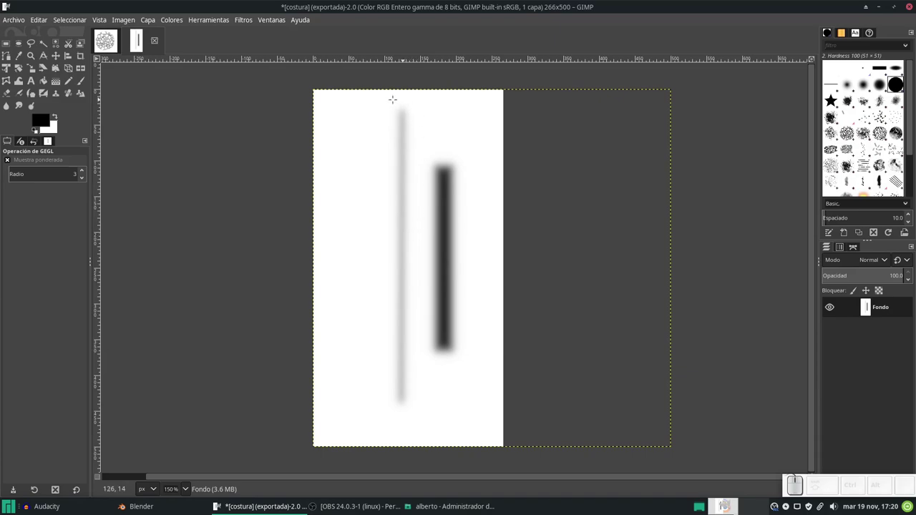
key(alt+Tab)
click(449, 323)
drag(409, 232, 413, 234)
key(alt+Tab)
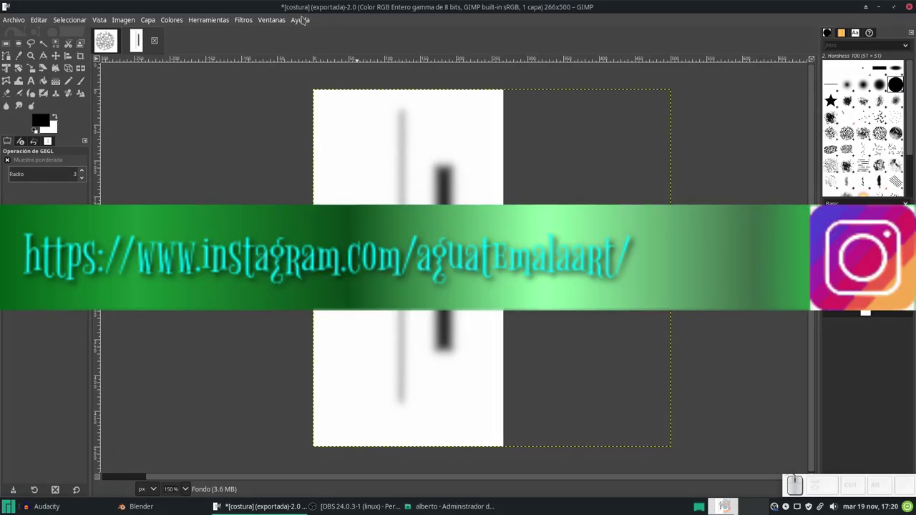
Step: Apply a Gaussian blur to the costura image from Filtros > Difuminar and return to Blender
click(425, 265)
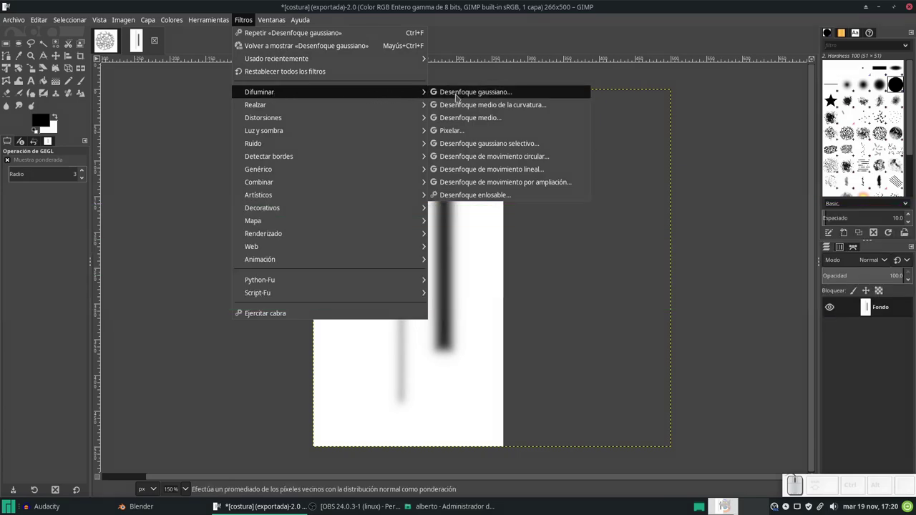
click(726, 303)
key(alt+Tab)
key(alt+Tab)
key(alt+Tab)
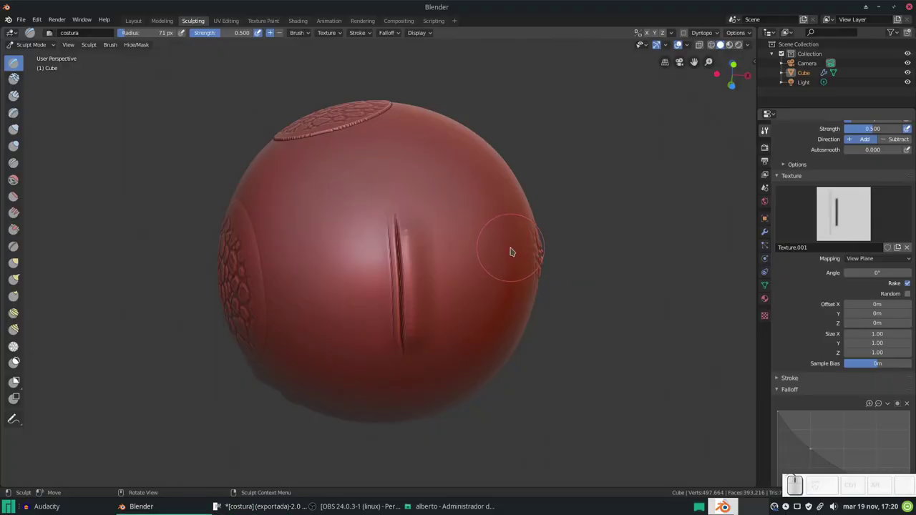
Step: Carve two parallel diagonal seam grooves across the sphere, then bring GIMP's costura image back up
click(473, 218)
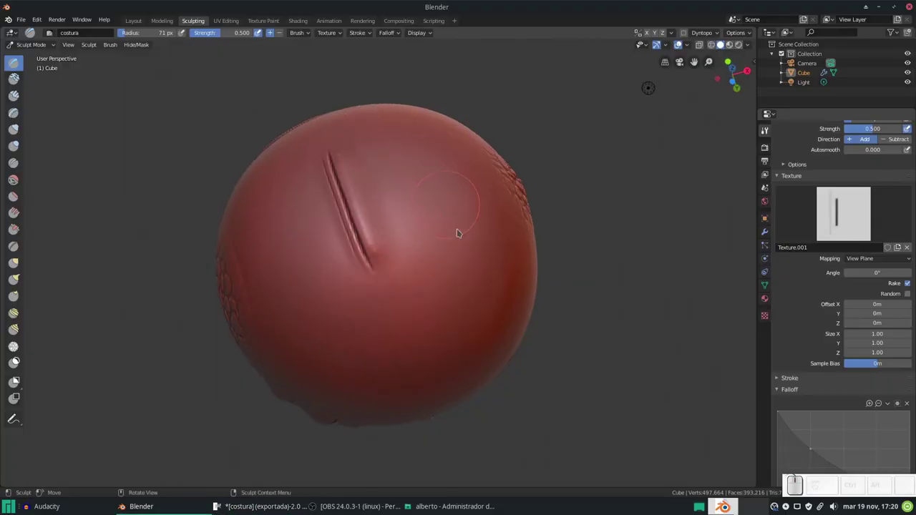
drag(462, 249, 484, 257)
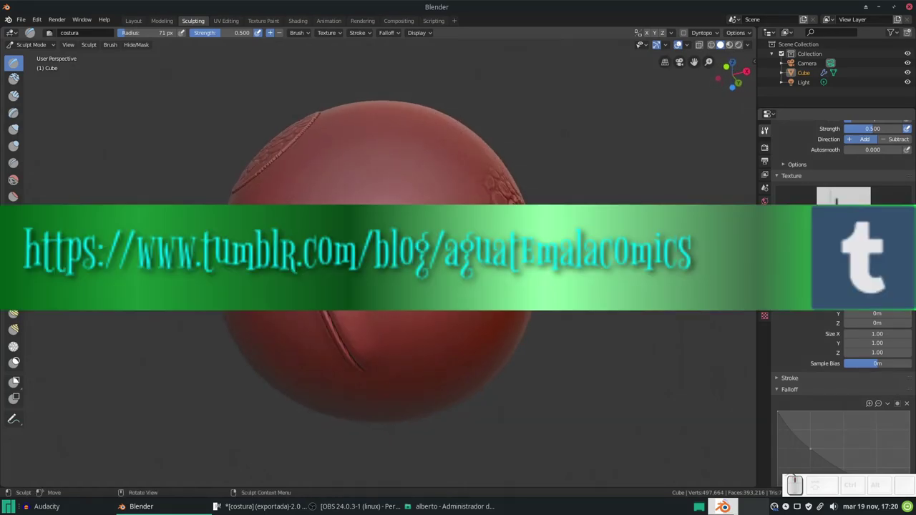
drag(484, 256, 484, 257)
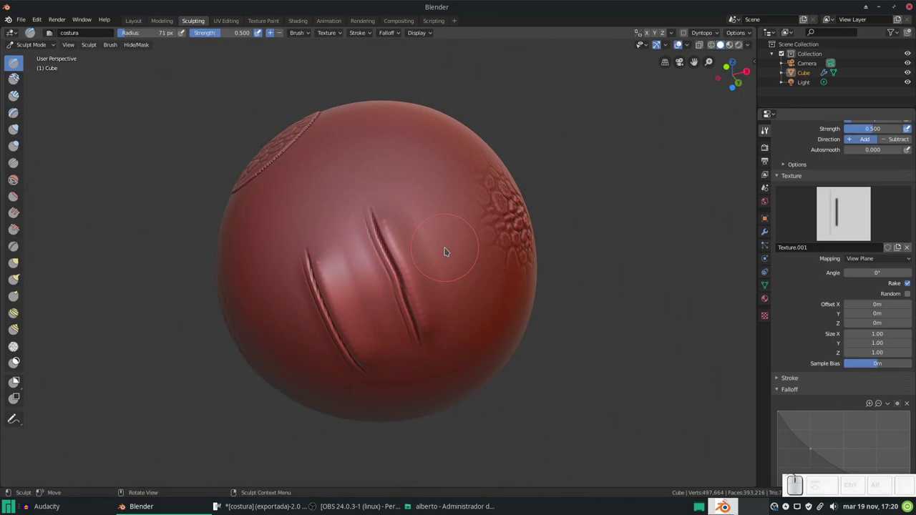
scroll(up, 3)
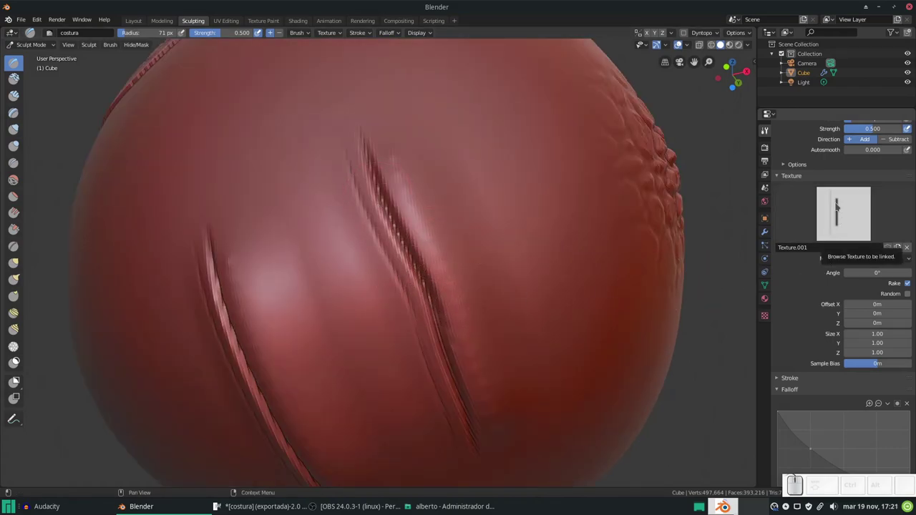
scroll(down, 3)
scroll(up, 3)
key(alt+Tab)
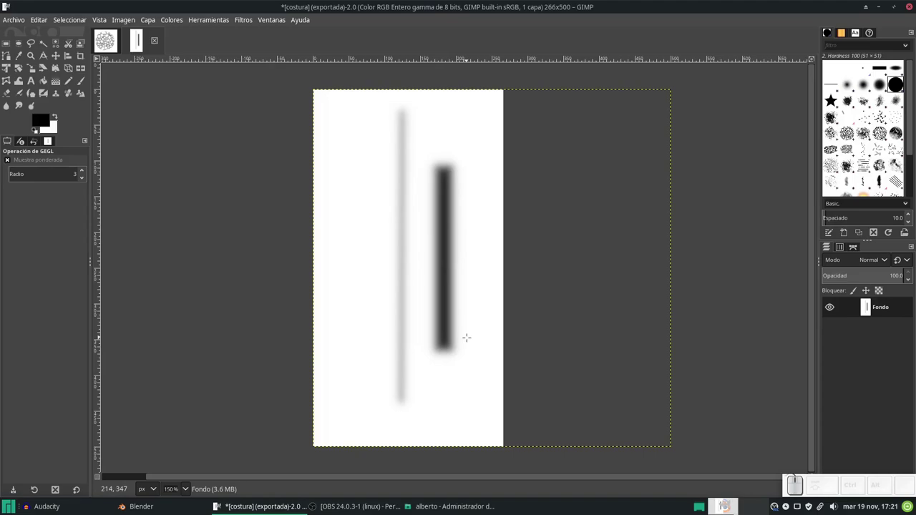